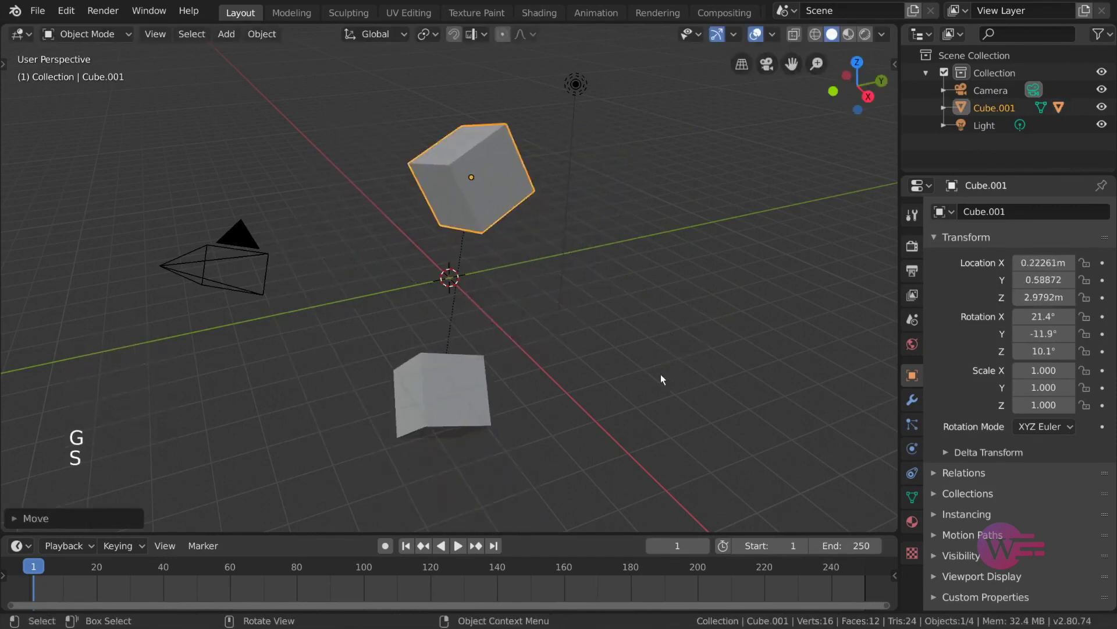
- Scale and rotate Cube.001 repeatedly so its child cube visibly follows each transform
key("s")
left_click(440, 328)
key("s")
left_click(485, 185)
key("r")
key("s")
left_click(402, 363)
- Move and scale the cube up to about 1.37, then start a trackball rotation
key("s")
key("g")
key("s")
left_click(479, 212)
key("r")
key("r")
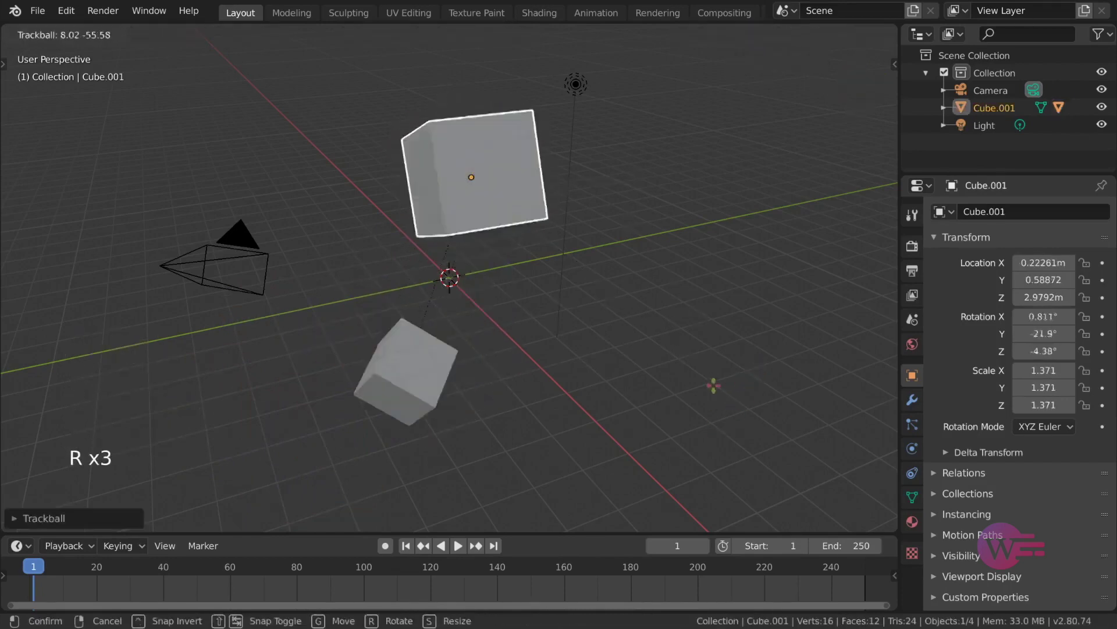
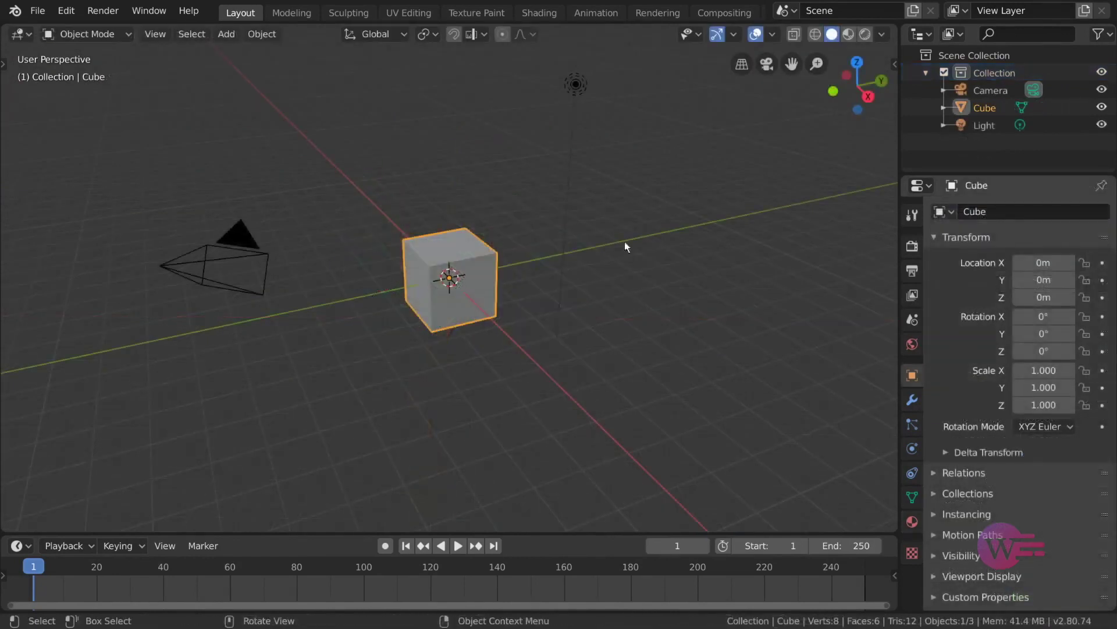
- Duplicate the default cube, move the copy aside and rename it ParentCube, scaled to about 1.485
left_click(481, 287)
key("shift+d")
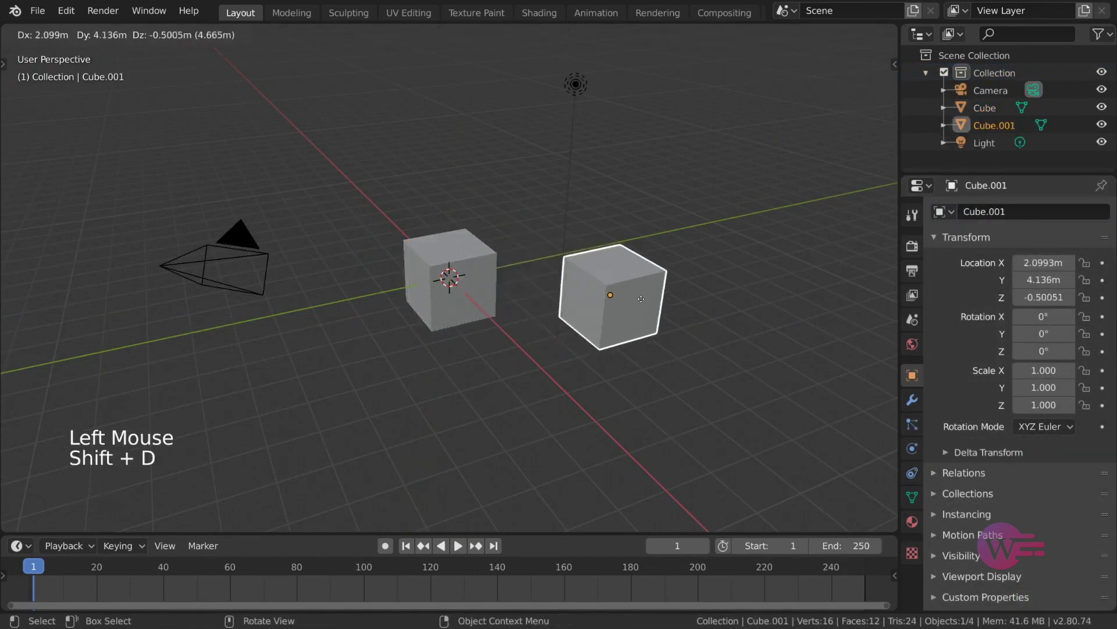
left_click(1029, 218)
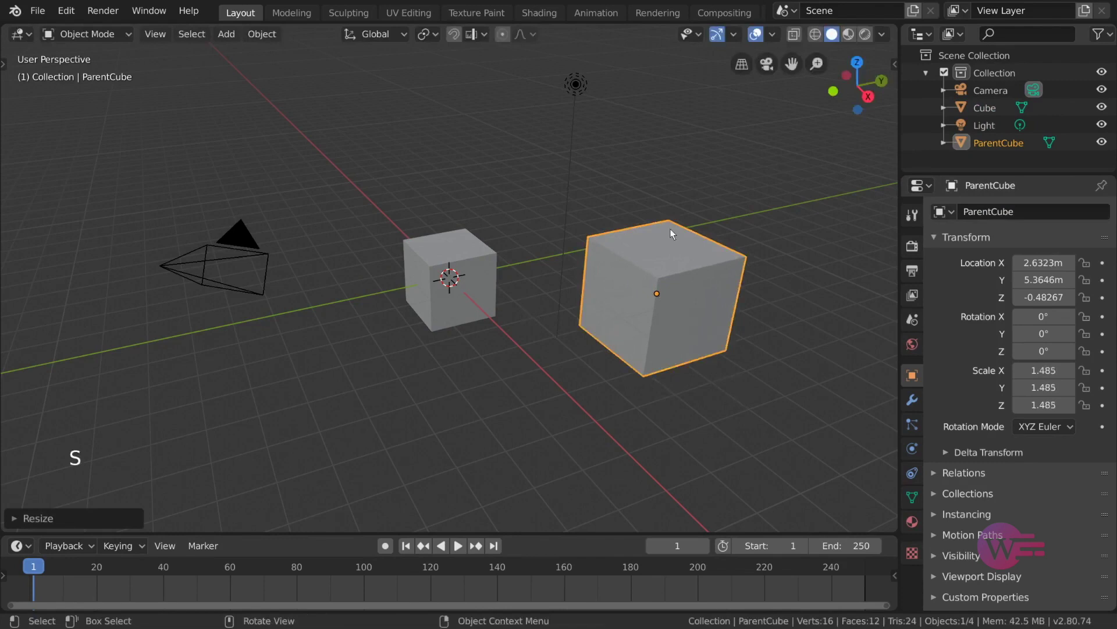
- With both cubes selected and Cube active, parent ParentCube to Cube via Ctrl+P > Object
left_click(473, 262)
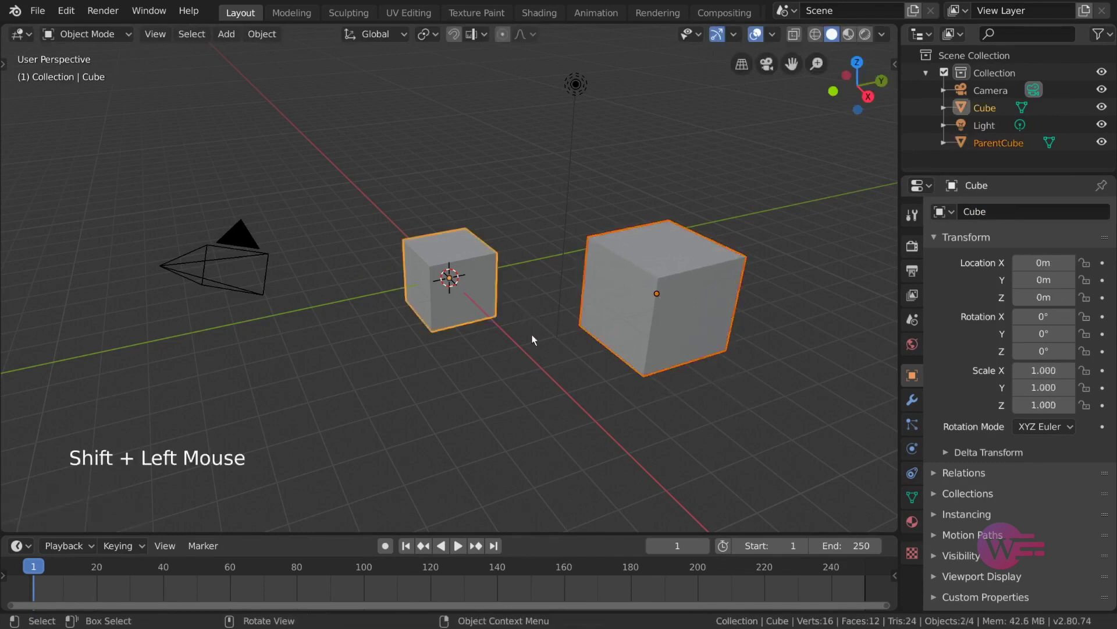
right_click(488, 276)
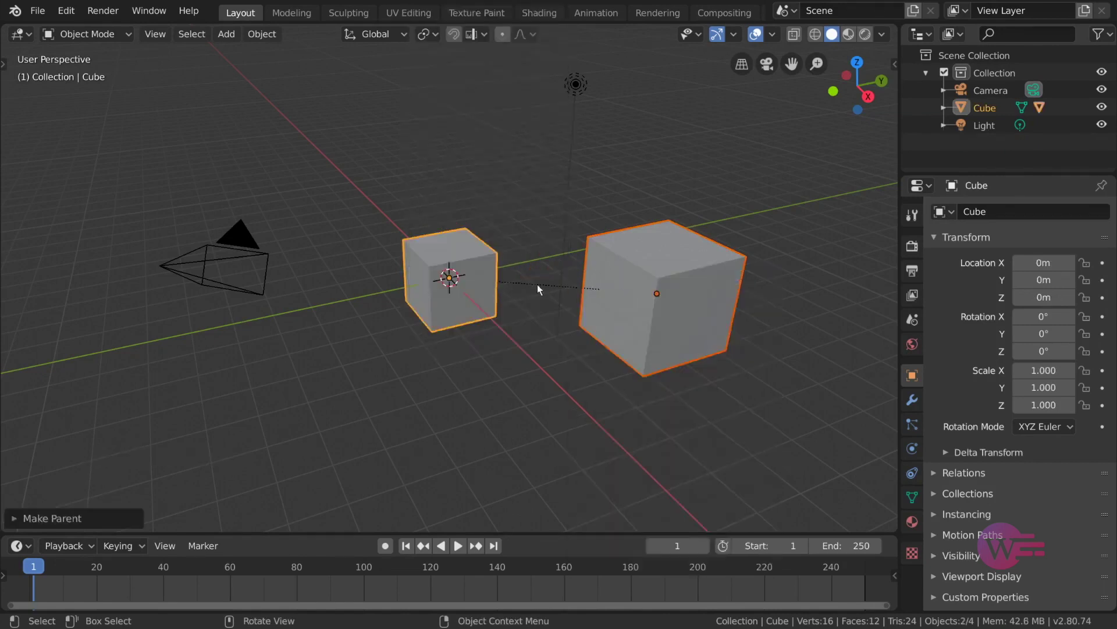
key("ctrl+p")
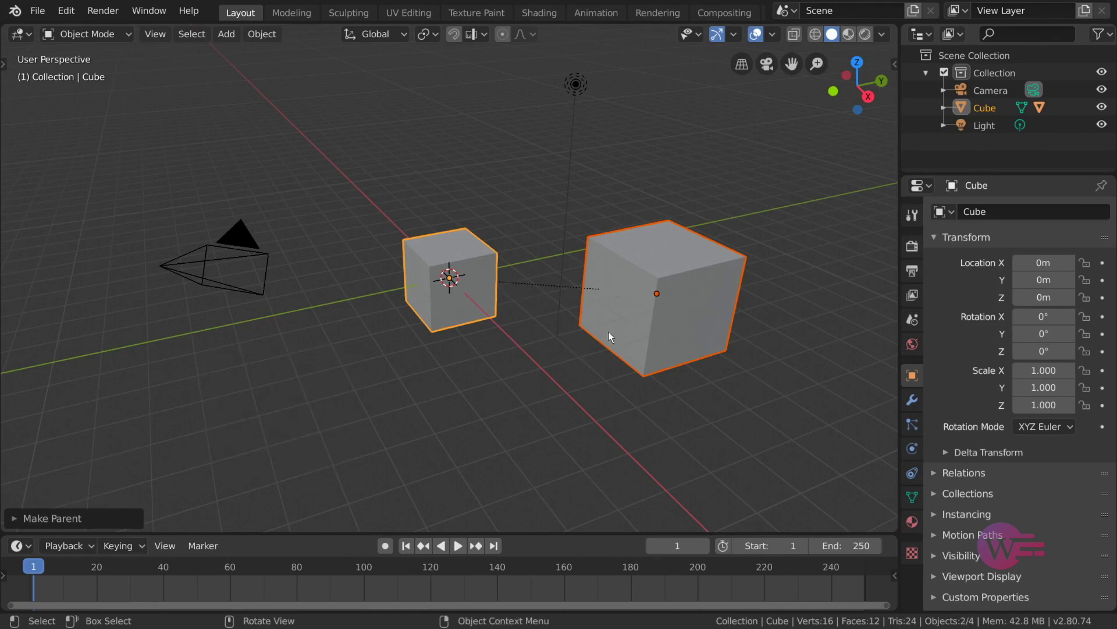
- Rotate, move and scale ParentCube alone to test the link, cancelling each transform
left_click(655, 297)
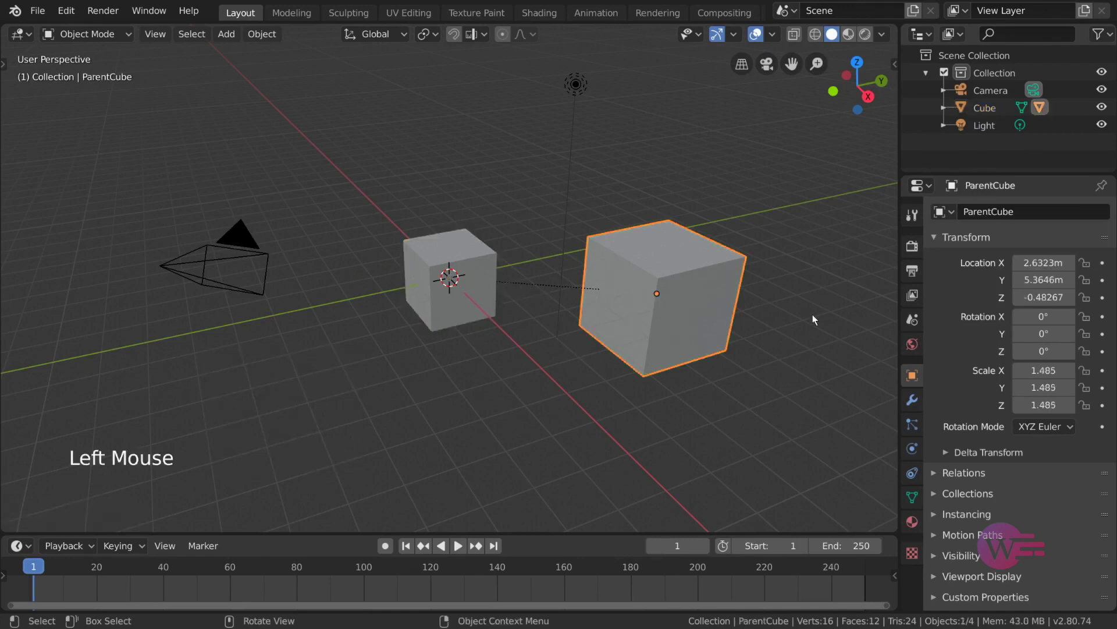
key("r")
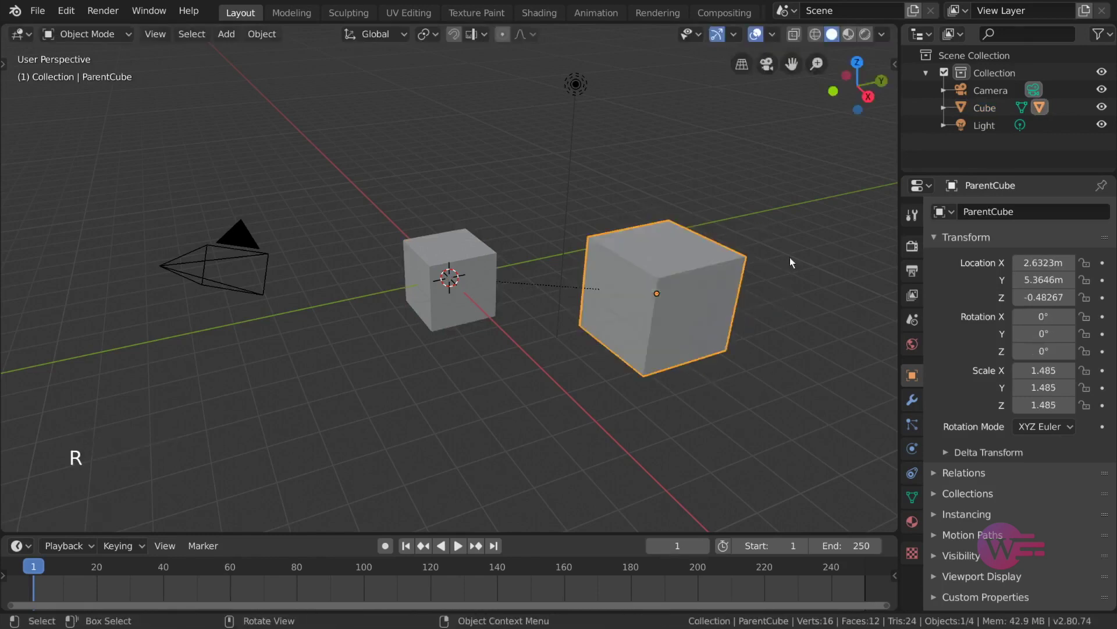
key("g")
key("s")
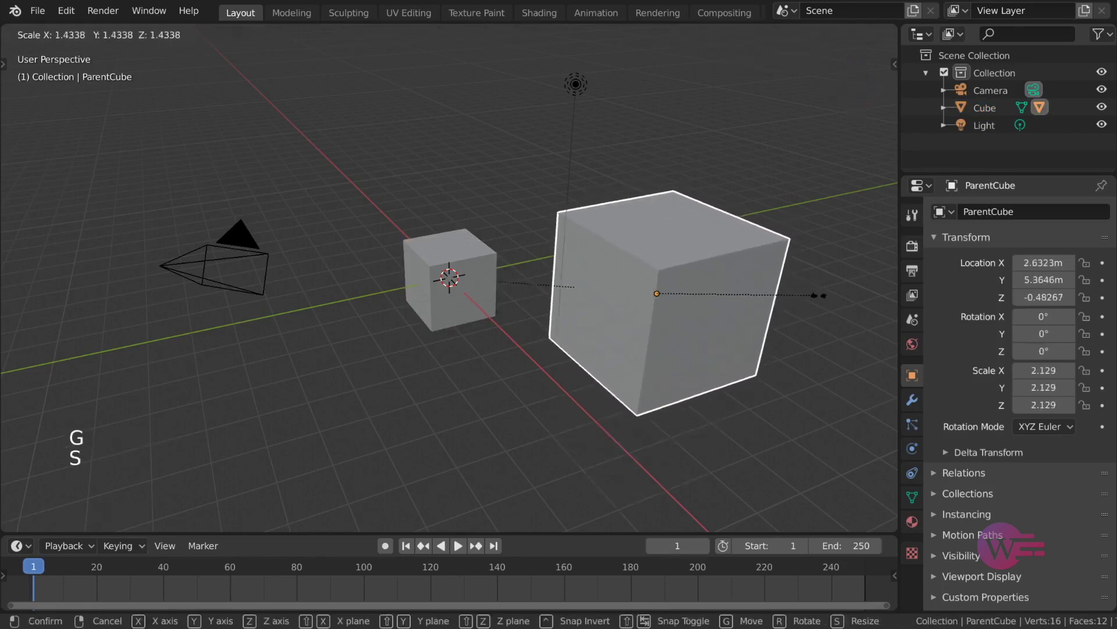
key("r")
key("g")
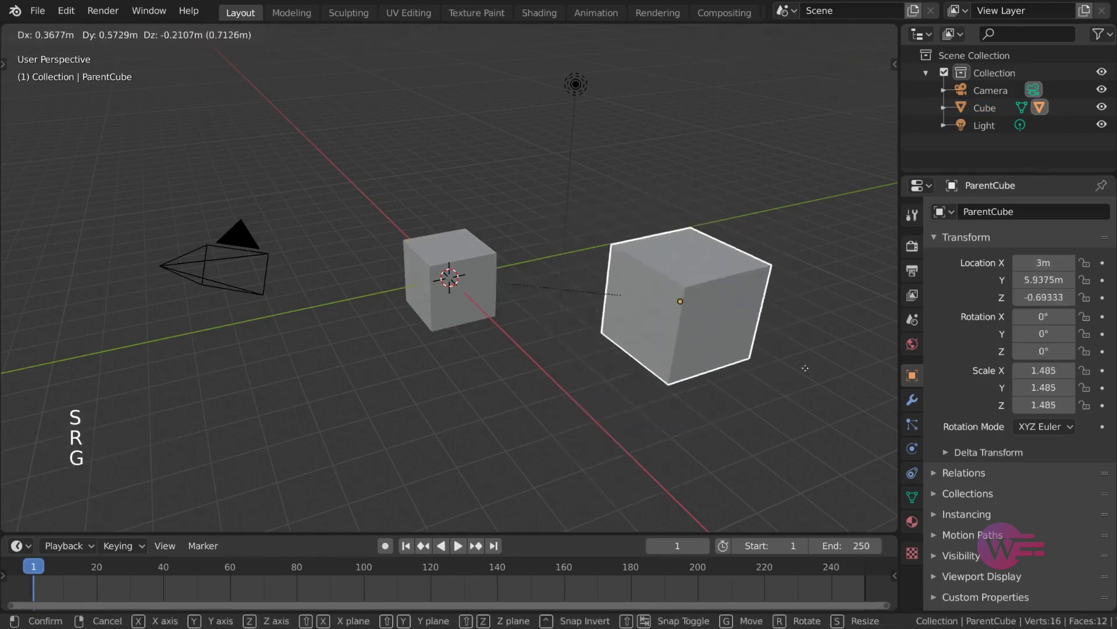
- Transform the original Cube so its child ParentCube follows, then cancel
left_click(453, 274)
key("r")
key("g")
key("s")
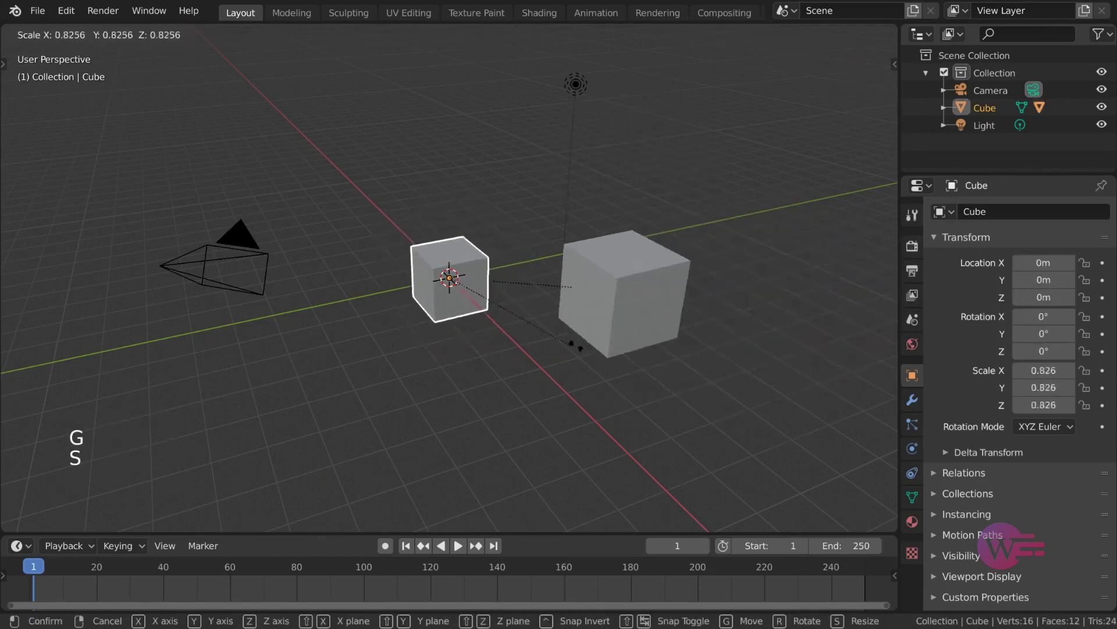
key("r")
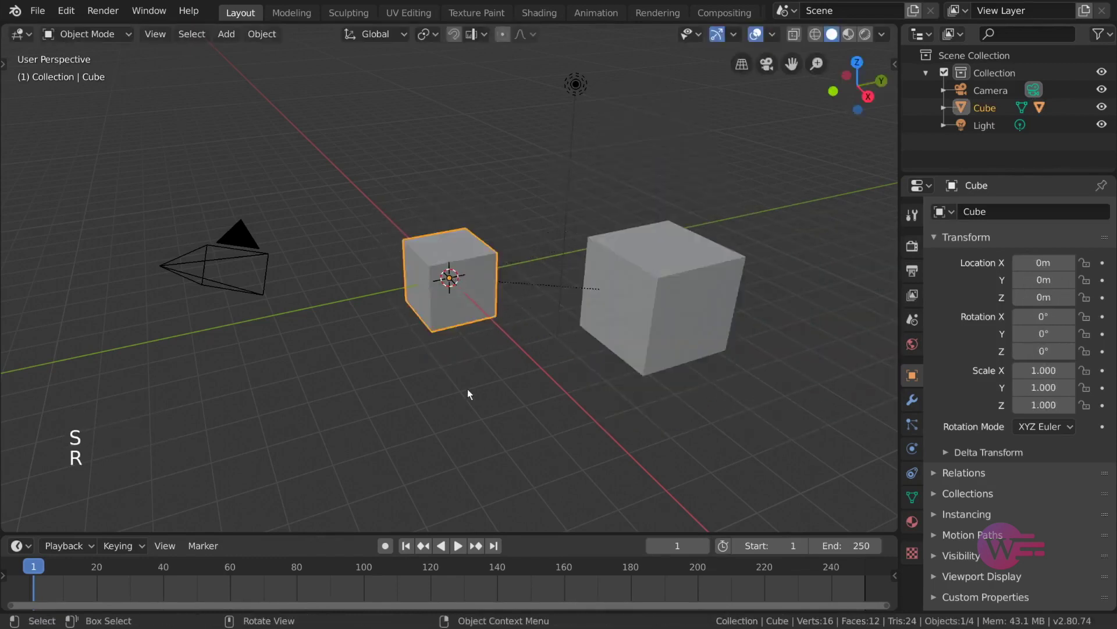
- Undo three times so ParentCube is unparented and independent again
key("ctrl+z")
key("ctrl+z")
key("ctrl+z")
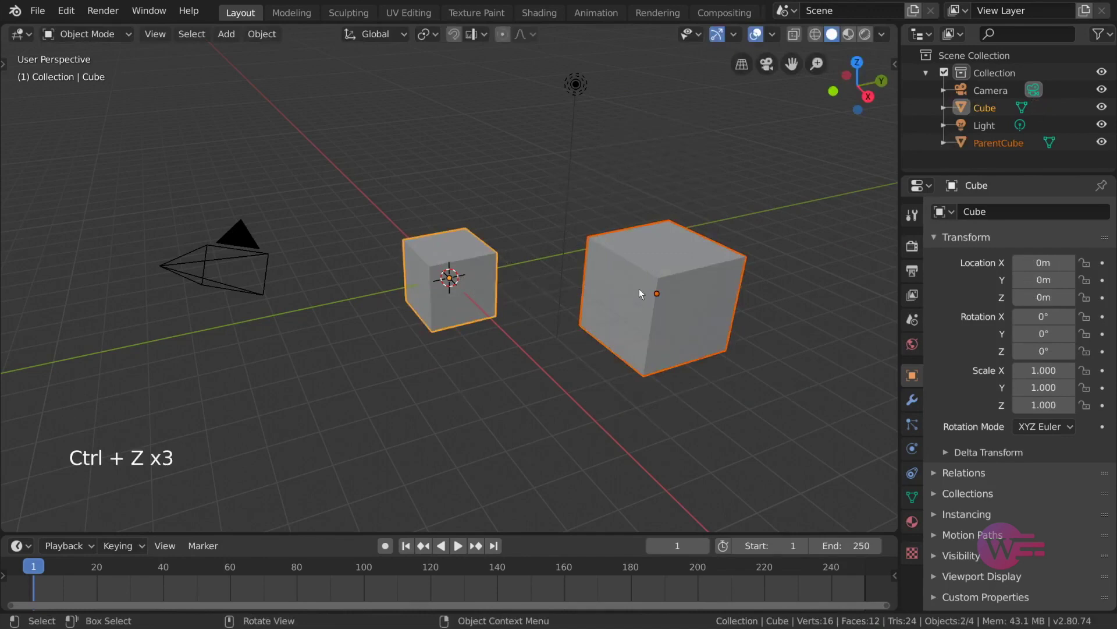
- Clear the selection, then select ParentCube followed by the small cube
left_click(574, 403)
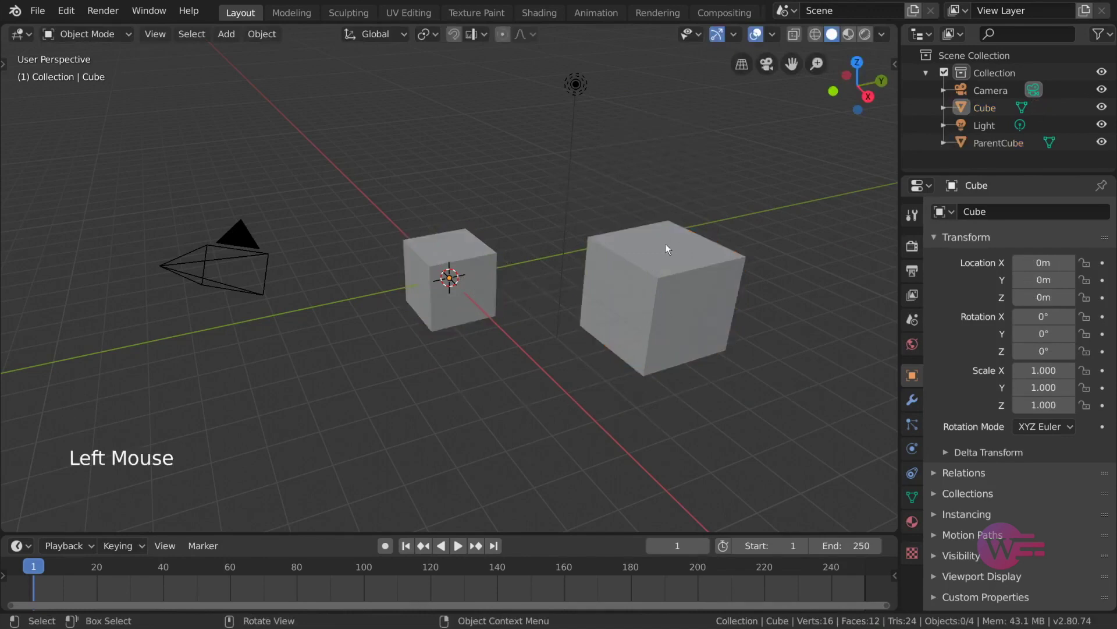
left_click(620, 254)
left_click(489, 257)
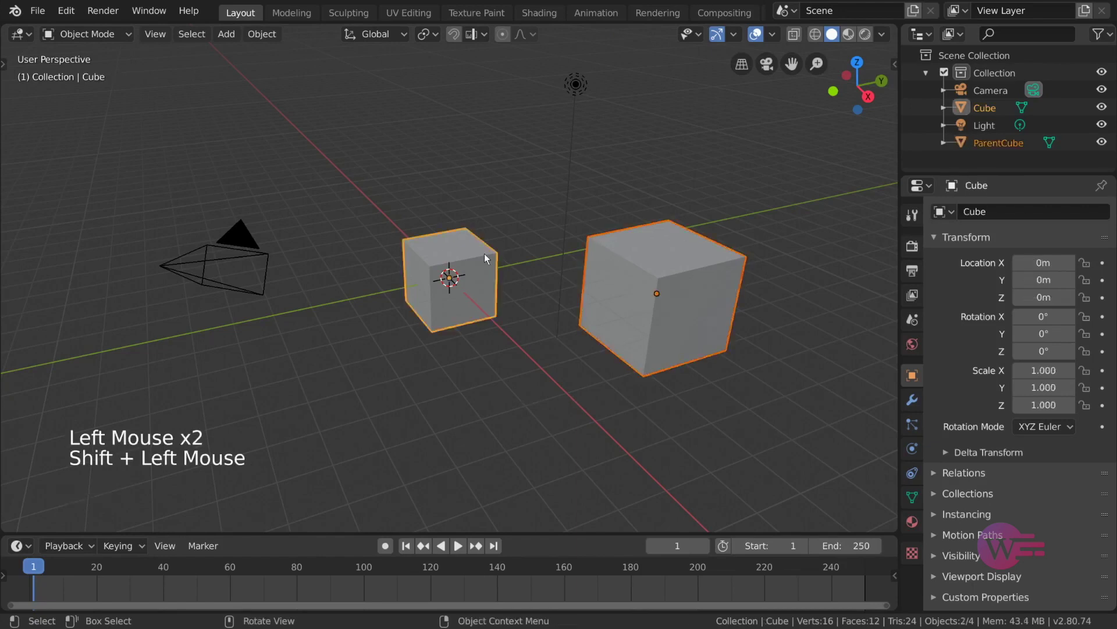
- Reselect in the right order: small Cube first, then ParentCube as the active object
left_click(464, 394)
left_click(472, 294)
left_click(609, 301)
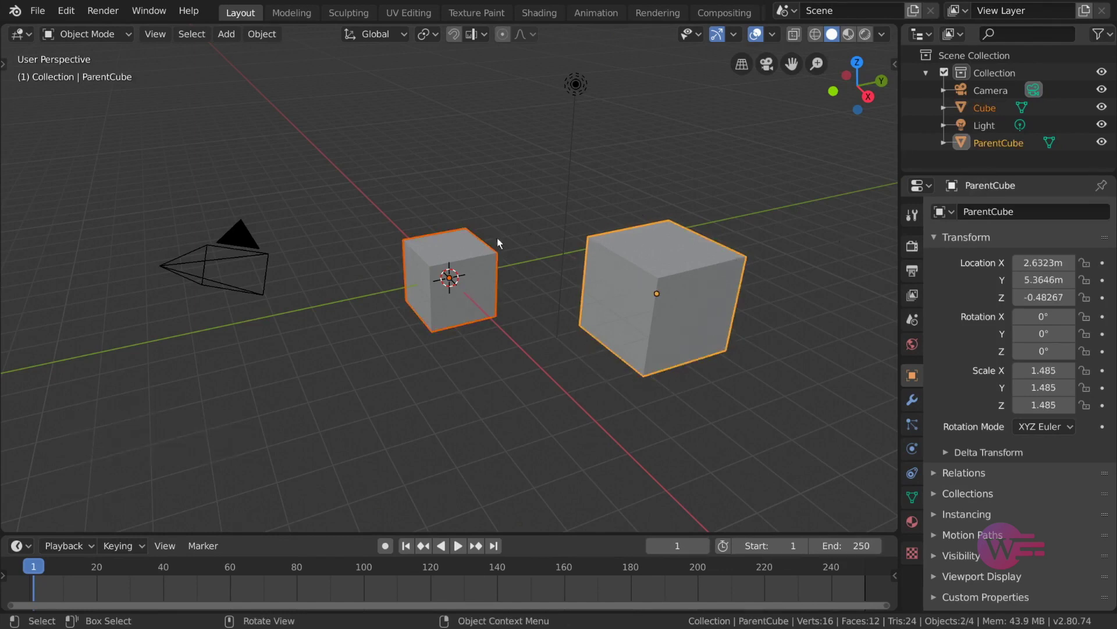
- Parent the small cube to ParentCube via Parent > Object, then start transforming ParentCube
right_click(462, 254)
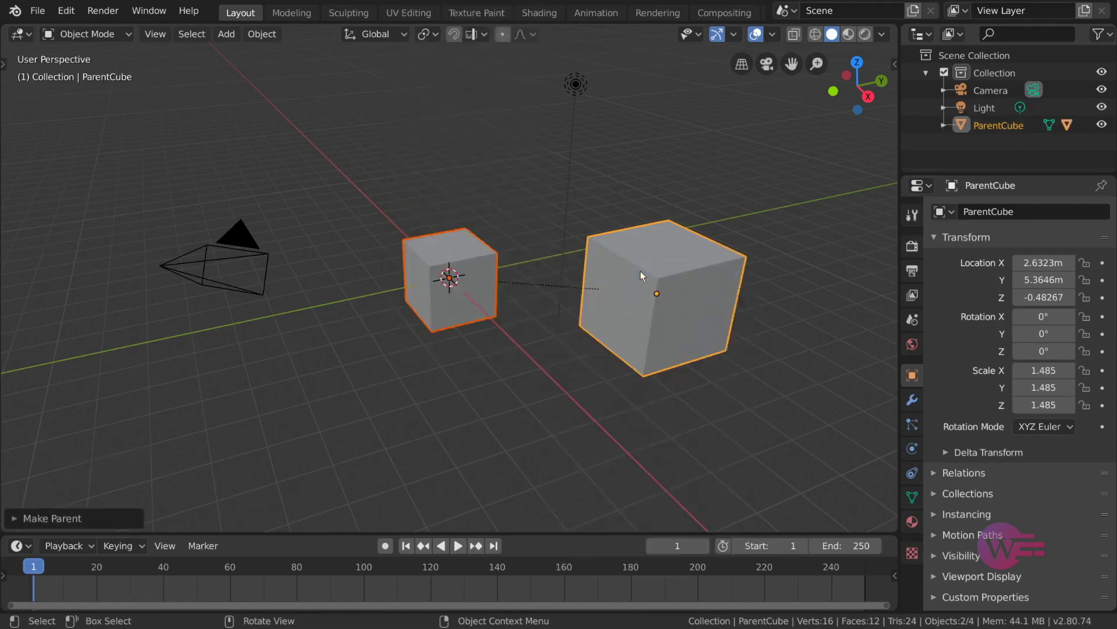
left_click(644, 276)
key("g")
key("s")
key("r")
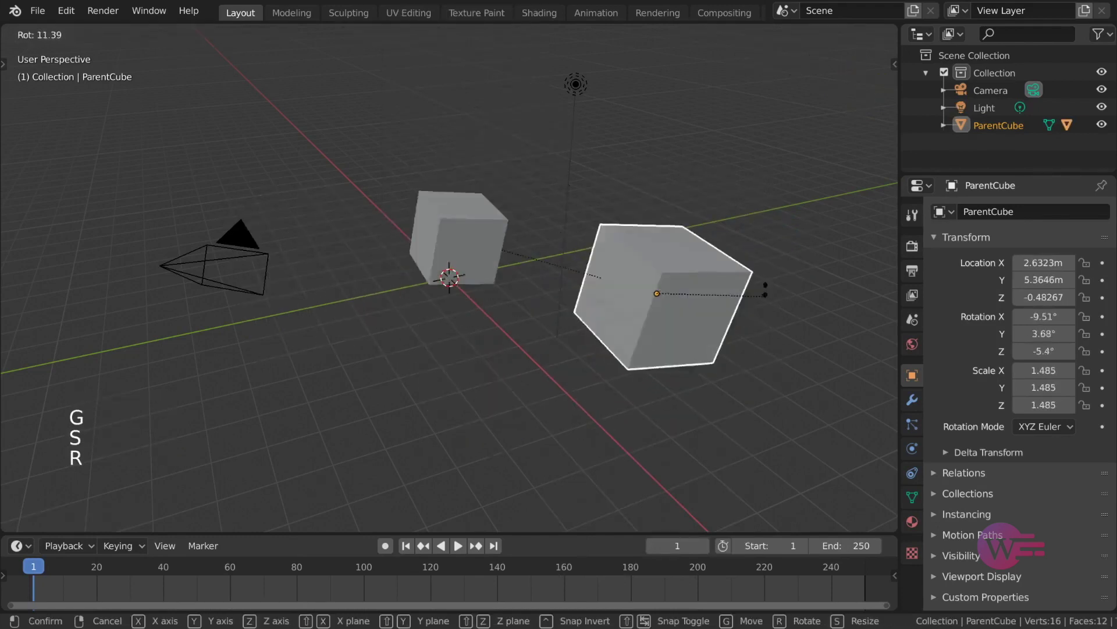
- Trackball-rotate, move and scale ParentCube so the child follows, cancelling each
key("r")
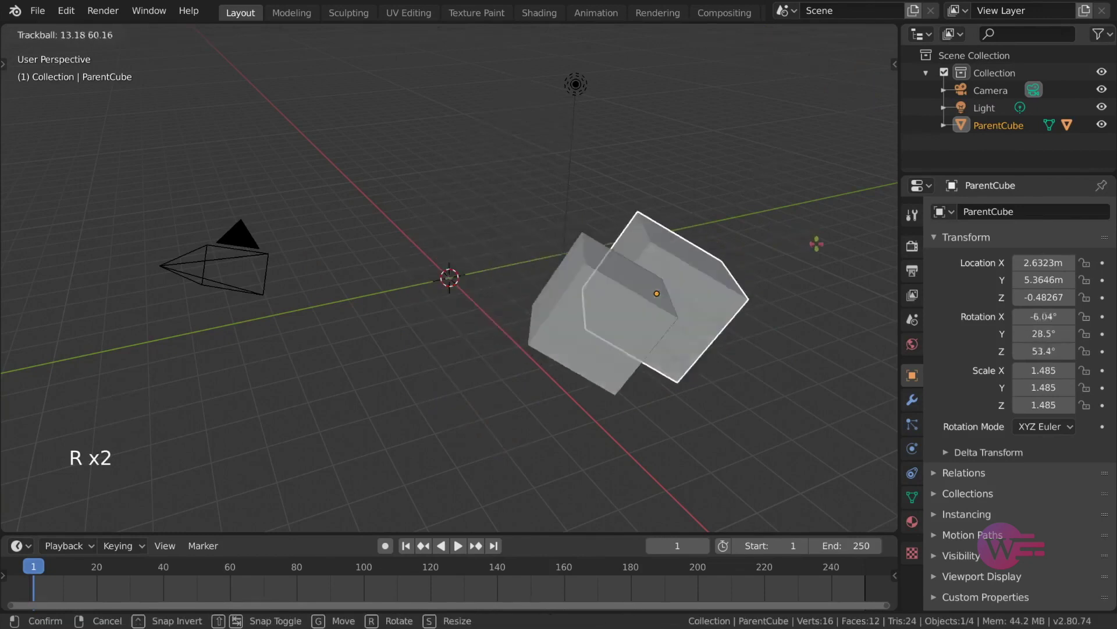
key("g")
key("s")
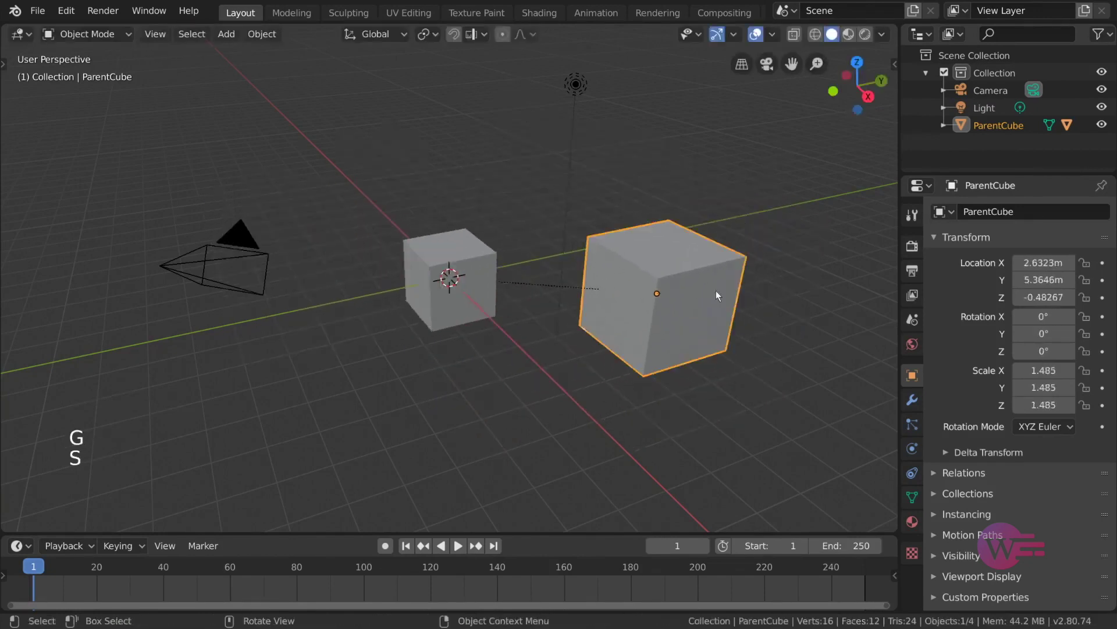
key("r")
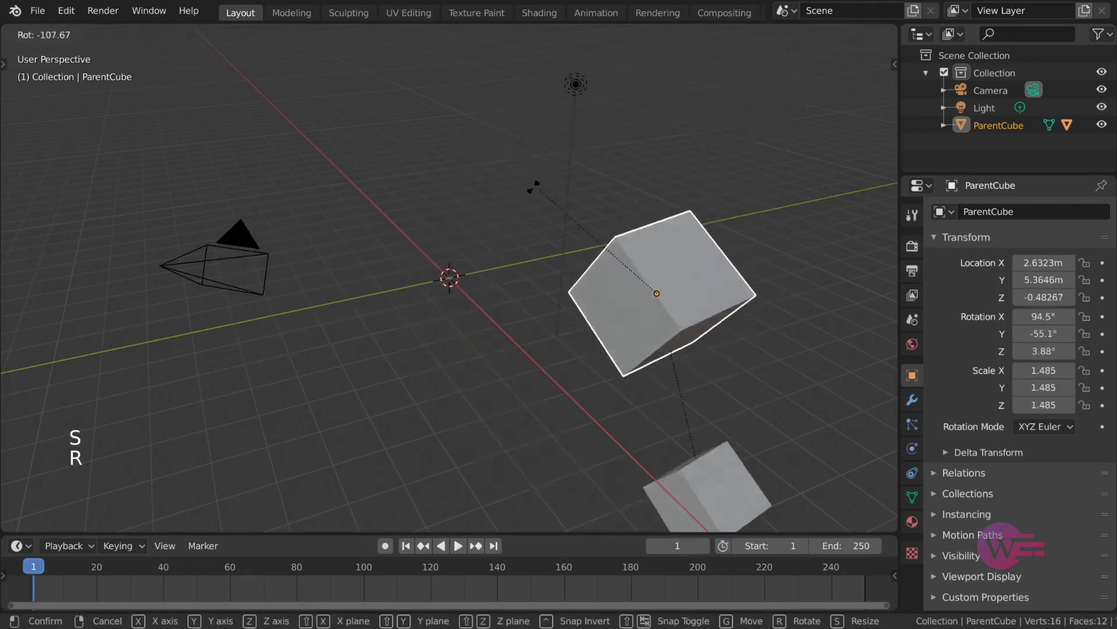
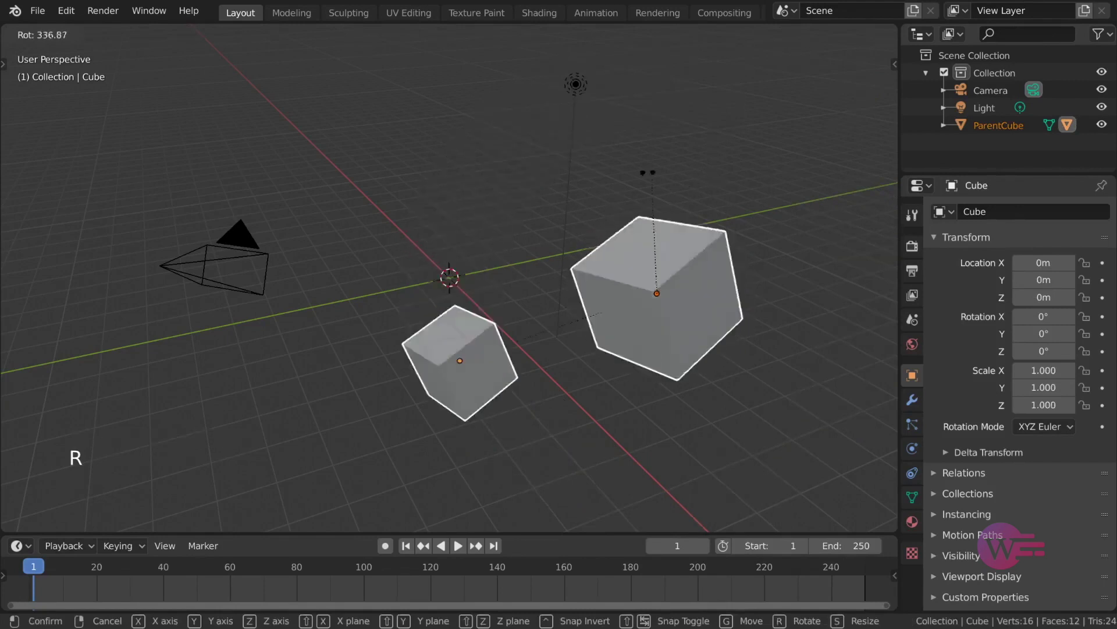
- Rotate and move the child cube on its own and cancel, leaving it unchanged
left_click(487, 265)
key("r")
key("g")
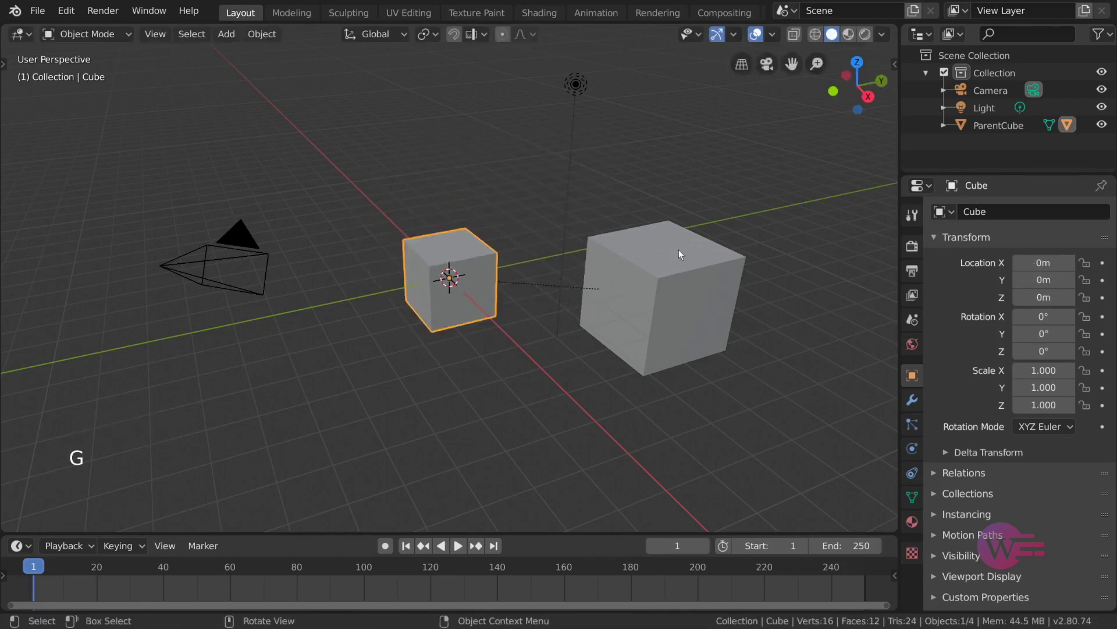
- Move ParentCube to a new spot, expand it in the Outliner and select its child Cube
key("g")
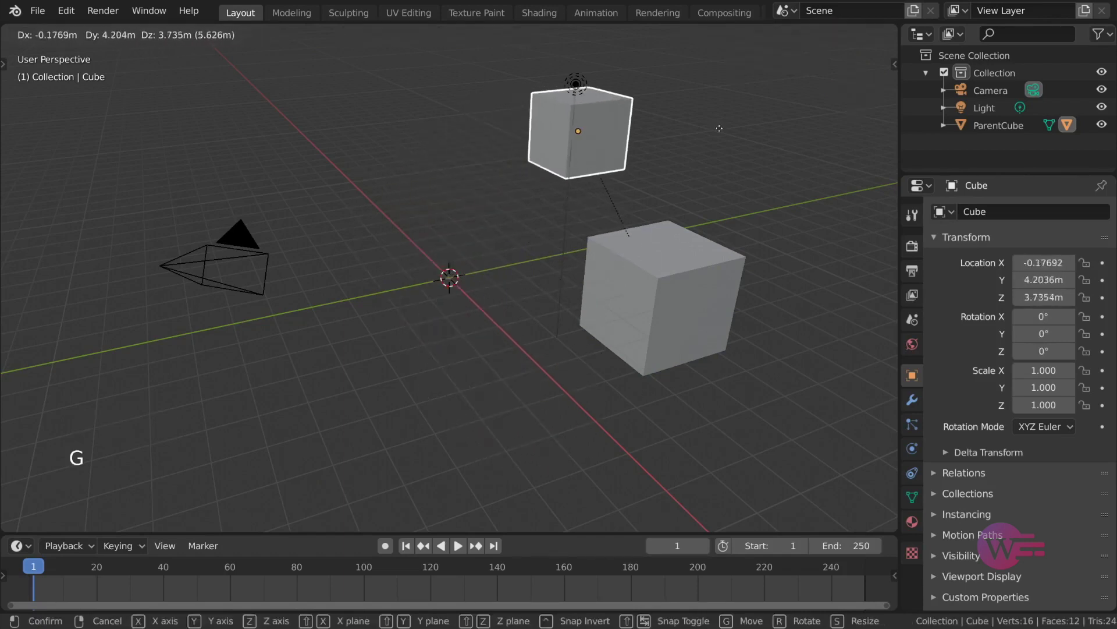
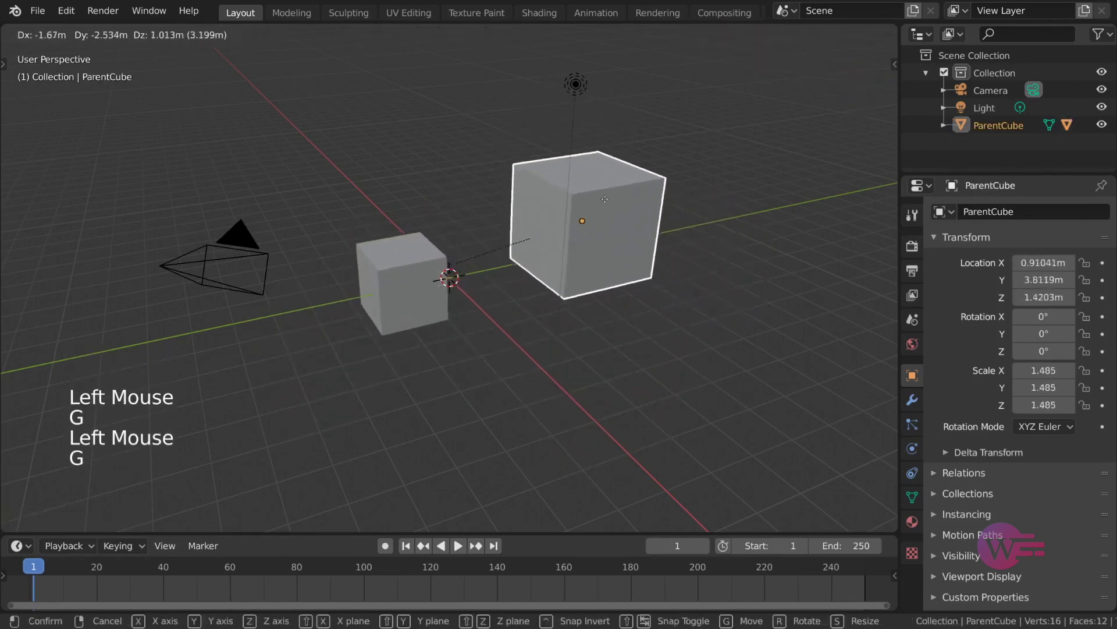
key("g")
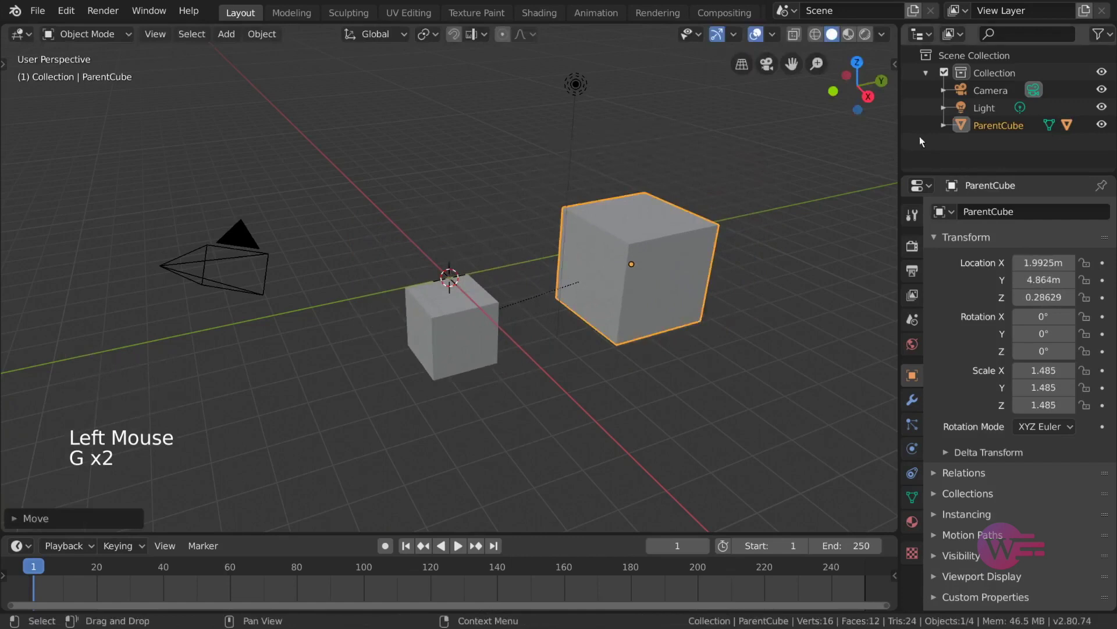
left_click(946, 130)
scroll("down", 3)
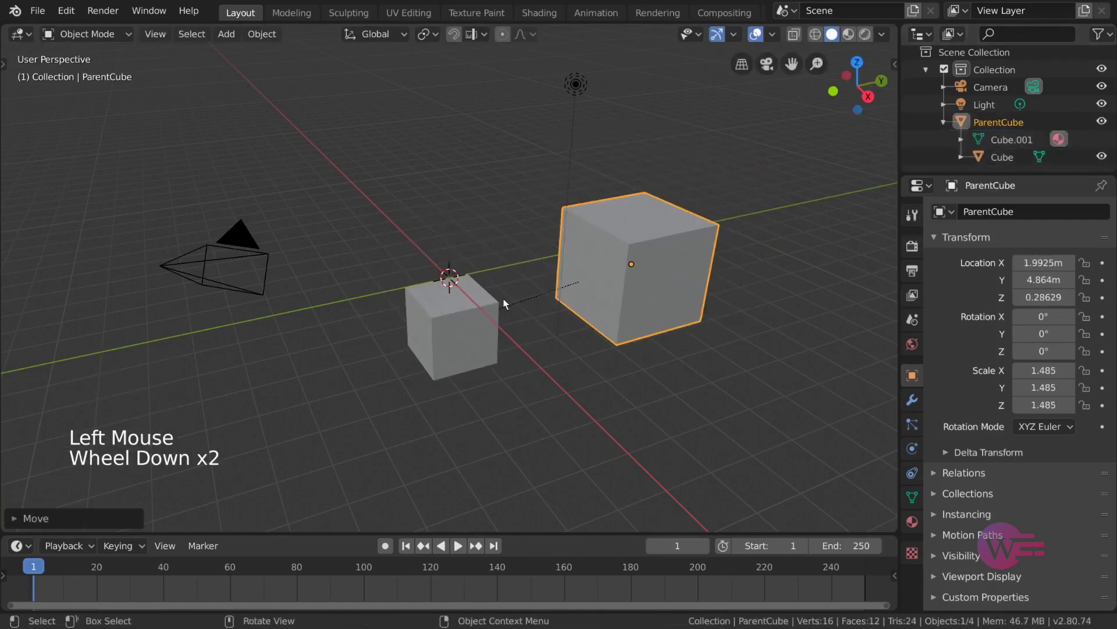
left_click(479, 314)
- Move the small Cube forward, add a new mesh cube and leave it at the centre
key("g")
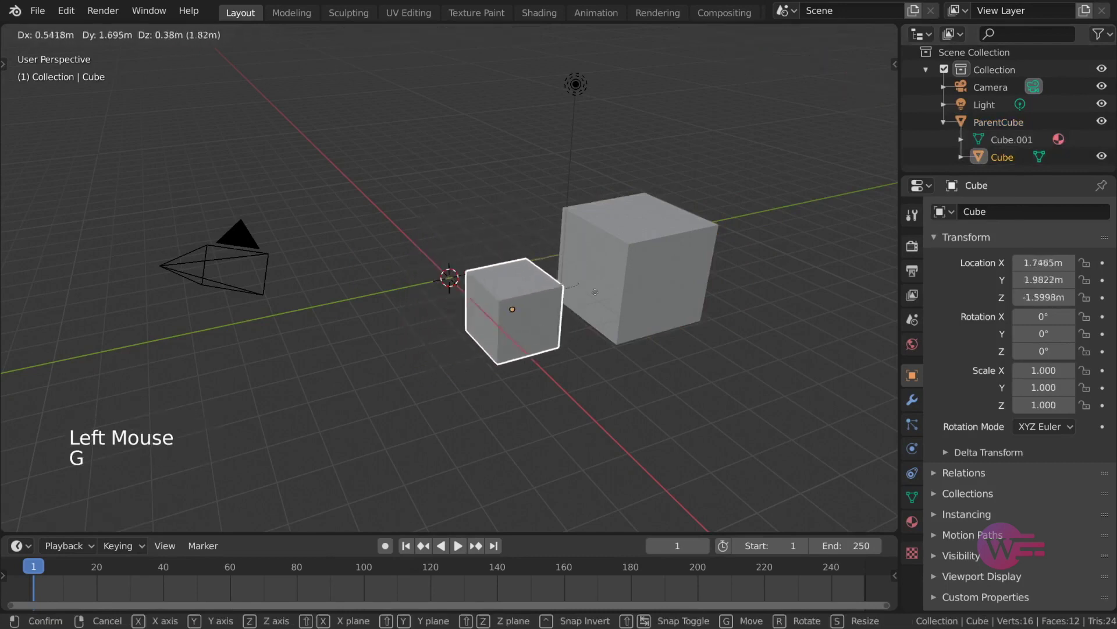
key("g")
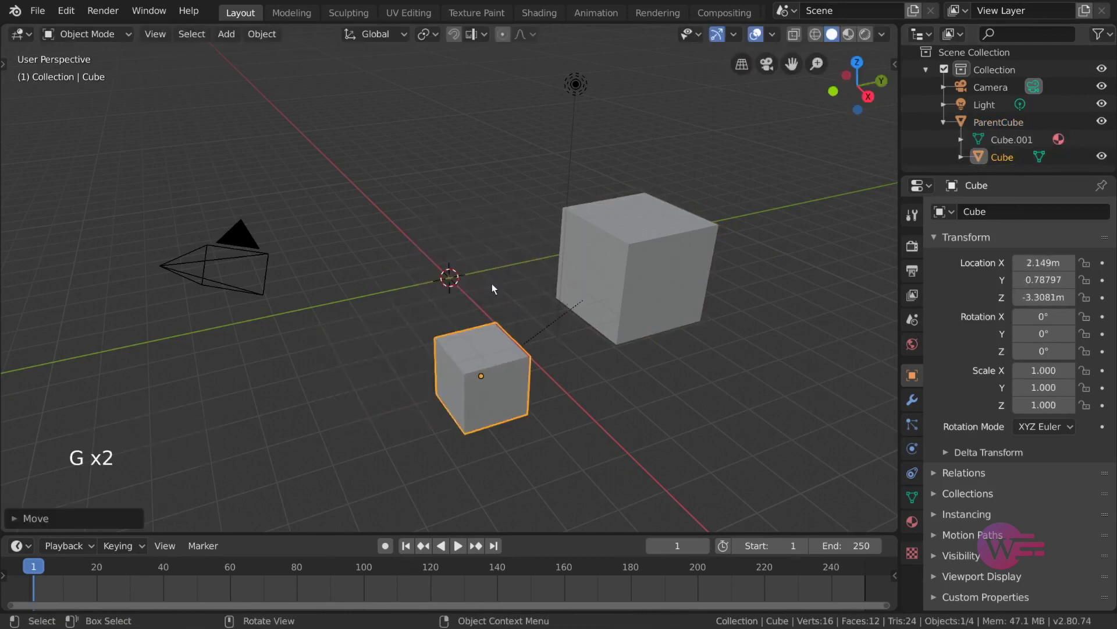
left_click(234, 39)
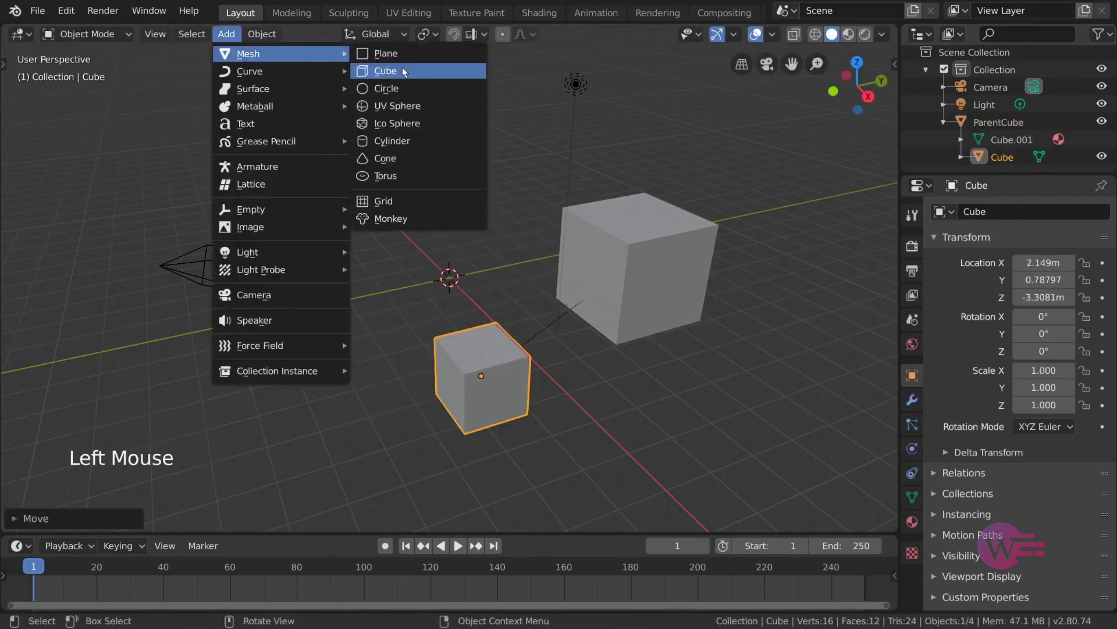
key("g")
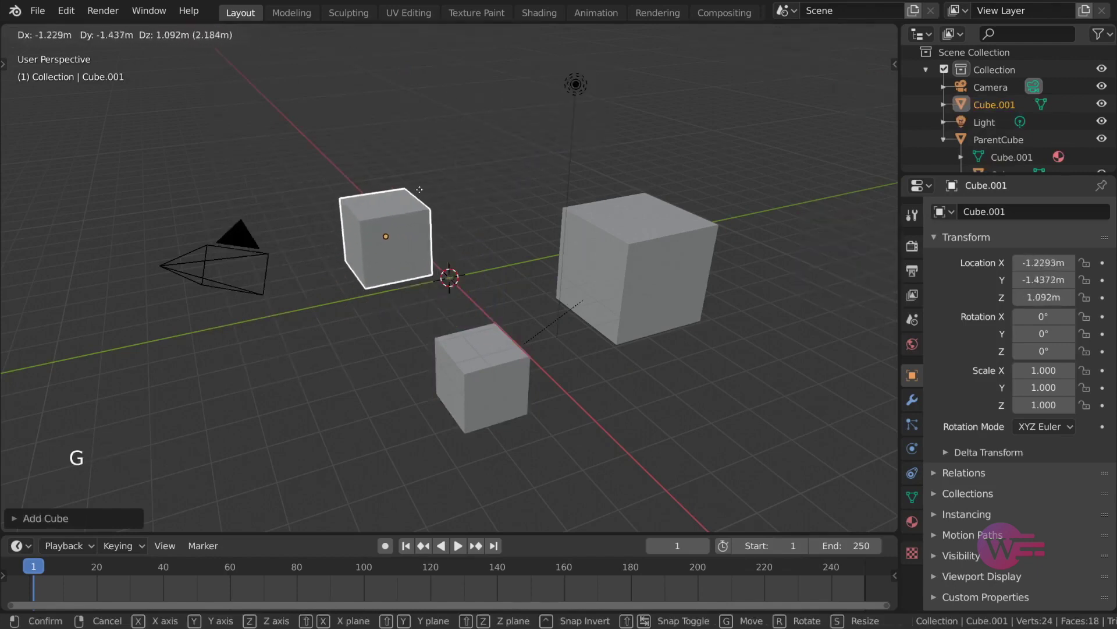
left_click(601, 226)
right_click(699, 237)
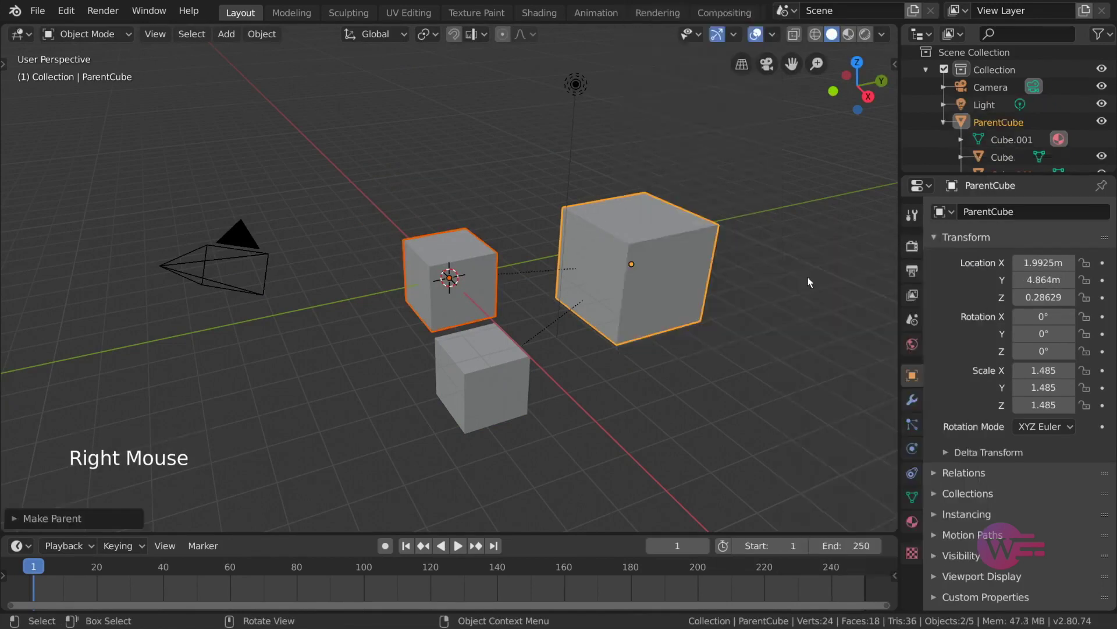
- Parent the new Cube.001 to ParentCube and rotate ParentCube to confirm the children follow
scroll("down", 3)
left_click(1000, 146)
scroll("down", 3)
left_click(1008, 161)
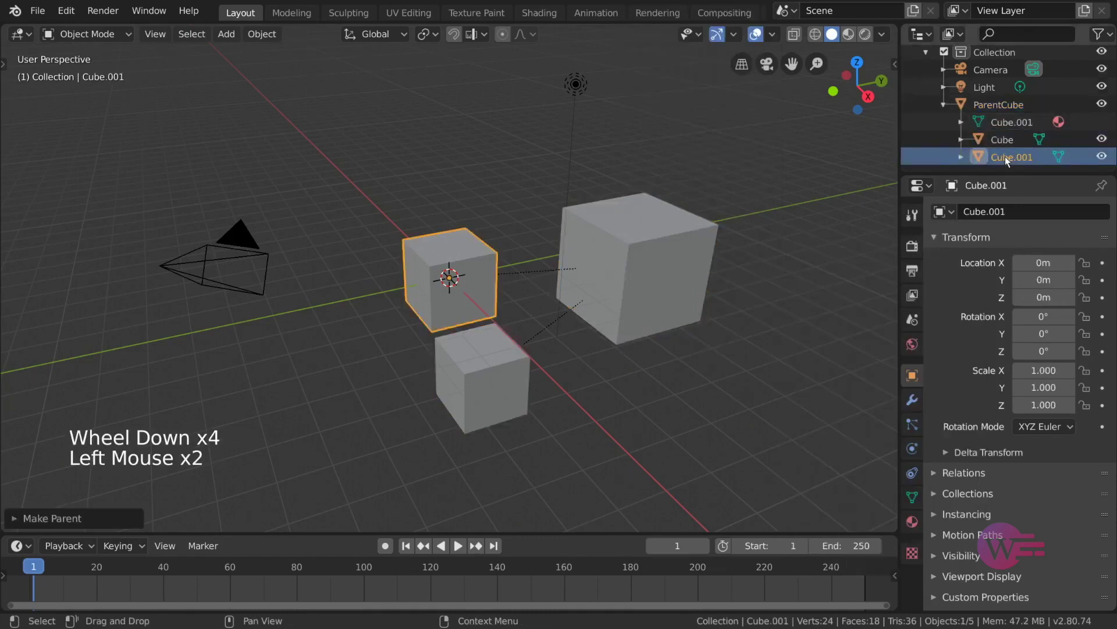
key("r")
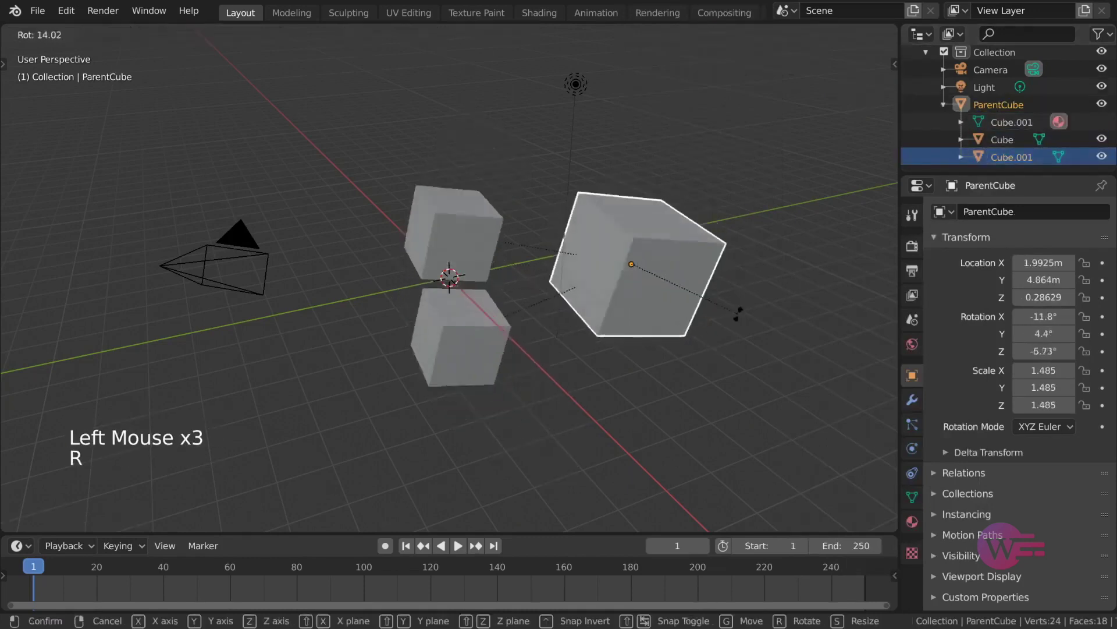
left_click(472, 276)
- Duplicate the child as Cube.002, then duplicate ParentCube and move the copy up and left
key("shift+d")
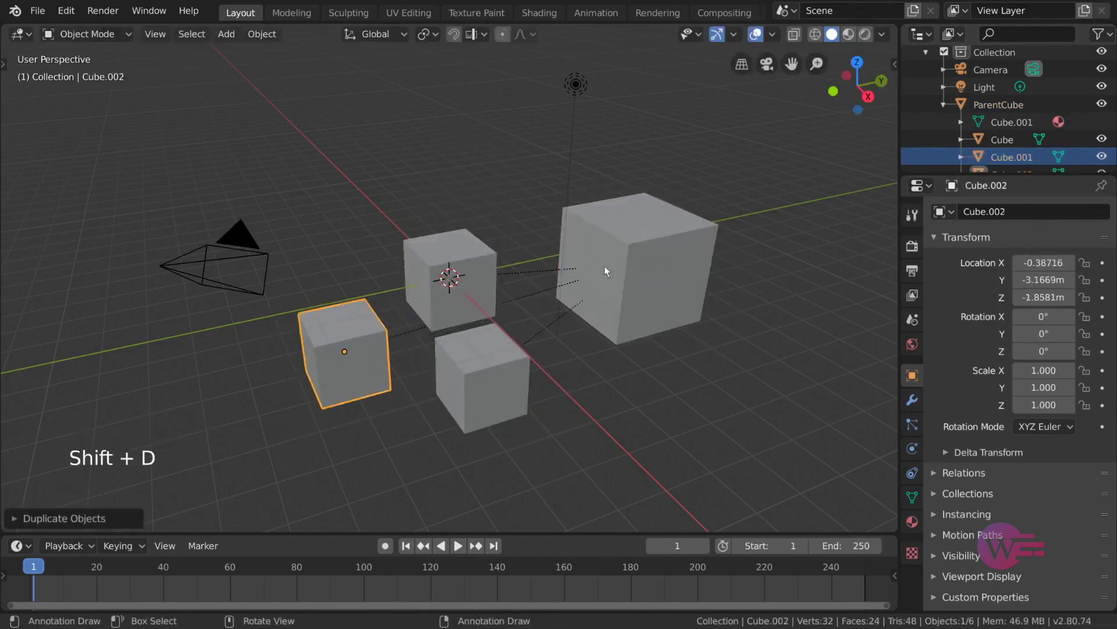
scroll("down", 3)
scroll("down", 3)
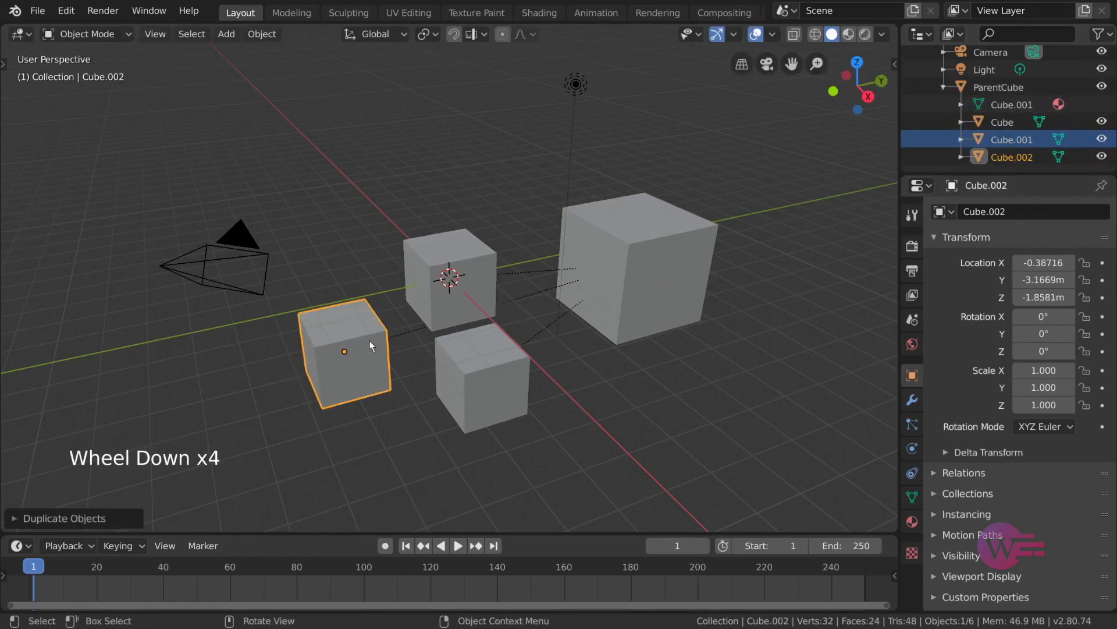
left_click(423, 308)
left_click(619, 278)
key("r")
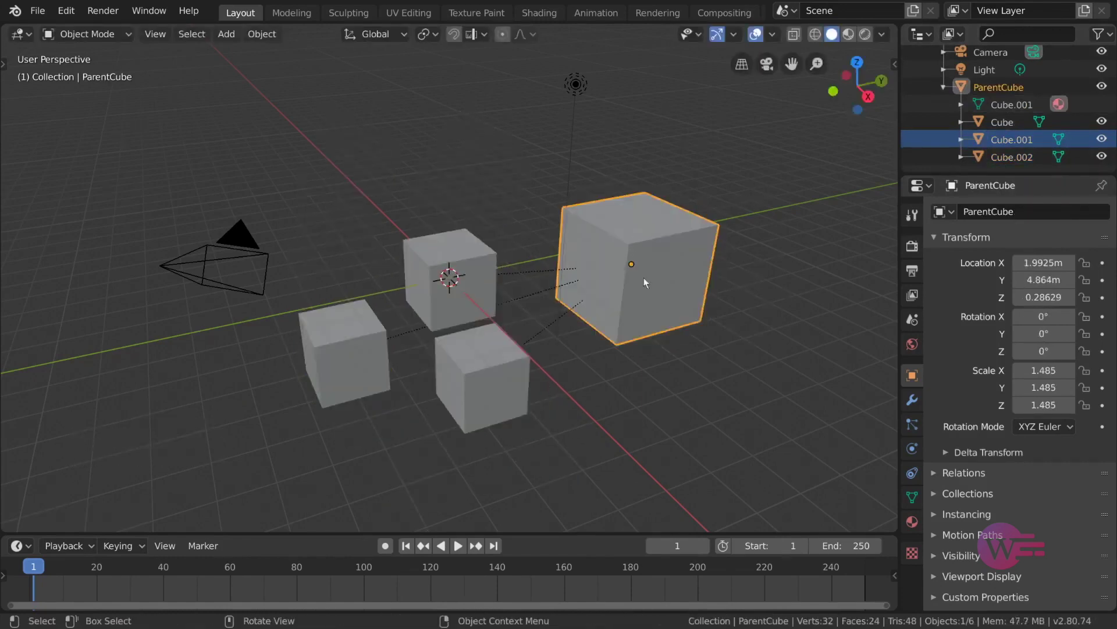
key("shift+d")
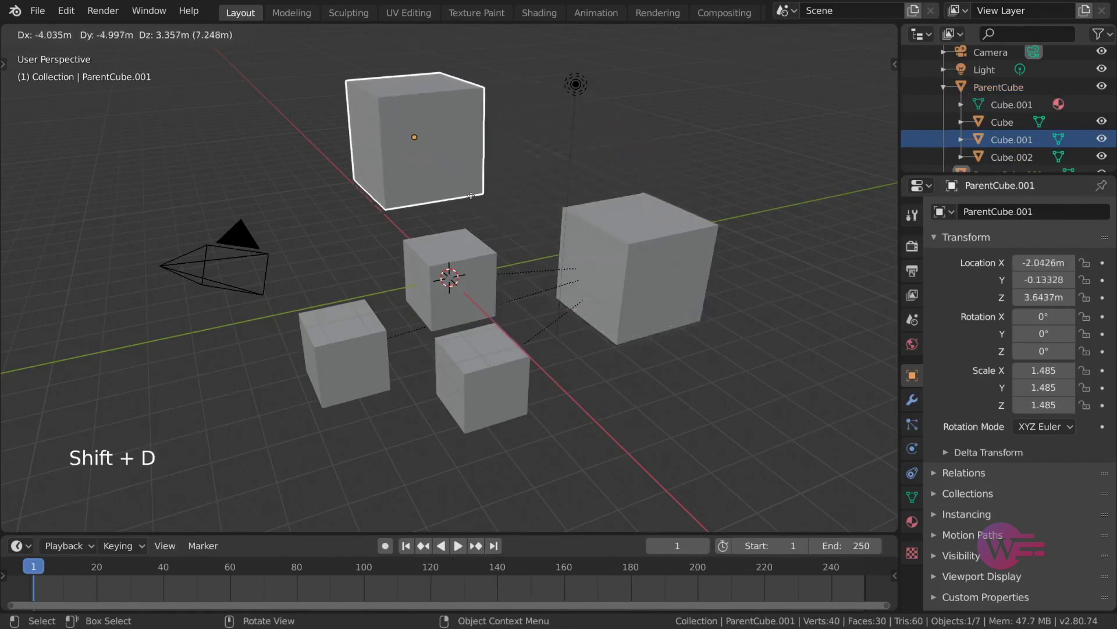
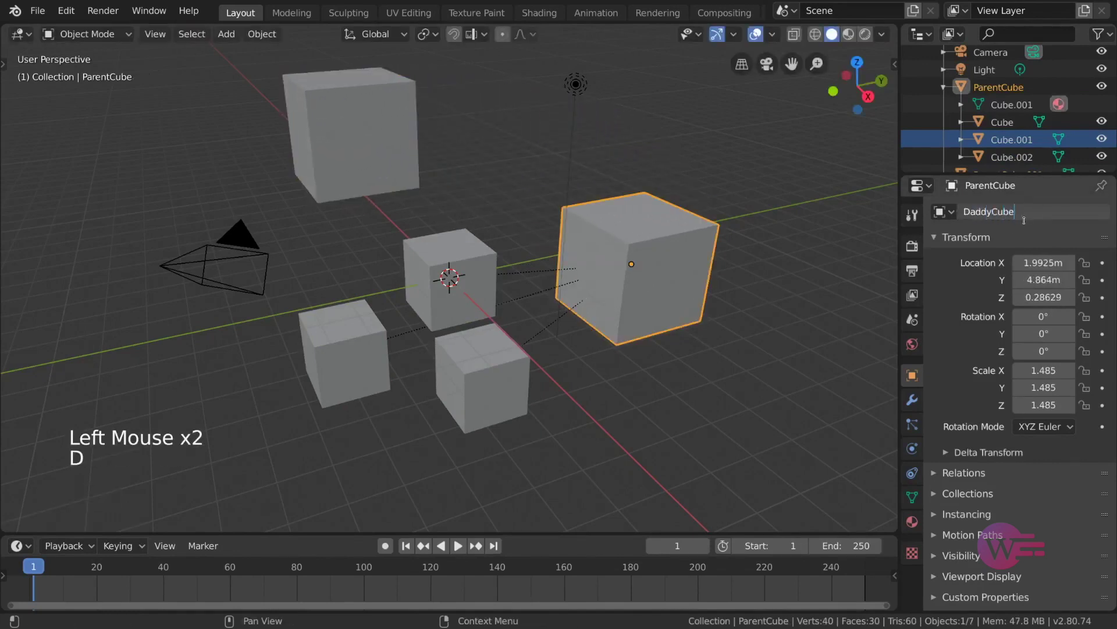
- Rename ParentCube to DaddyCube1 and the copy ParentCube.001 to DaddyCube2
left_click(401, 113)
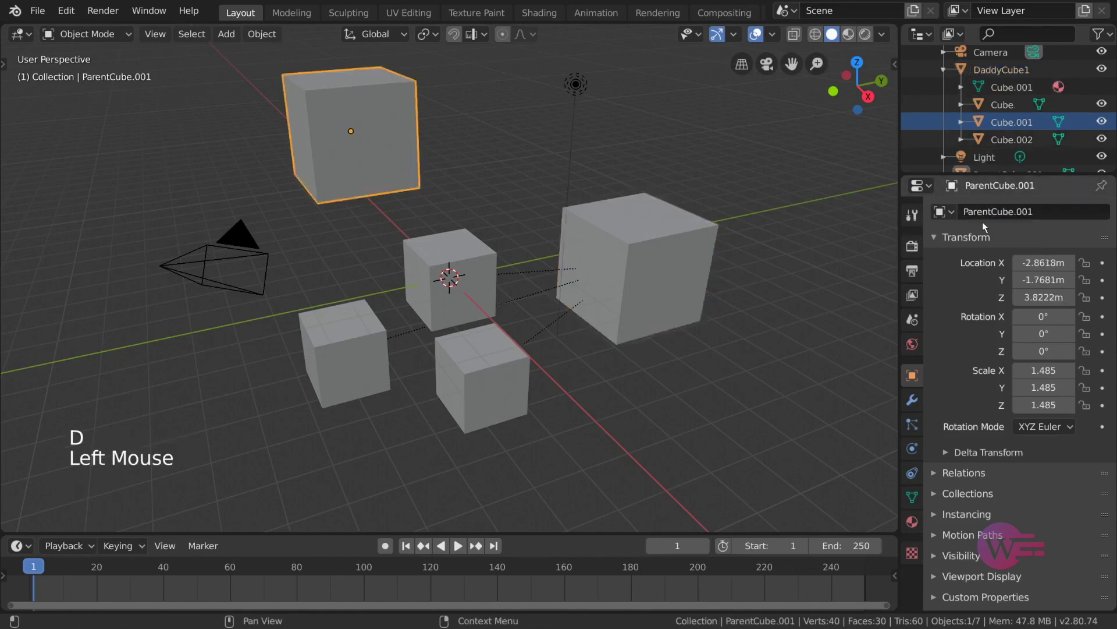
left_click(1019, 219)
key("d")
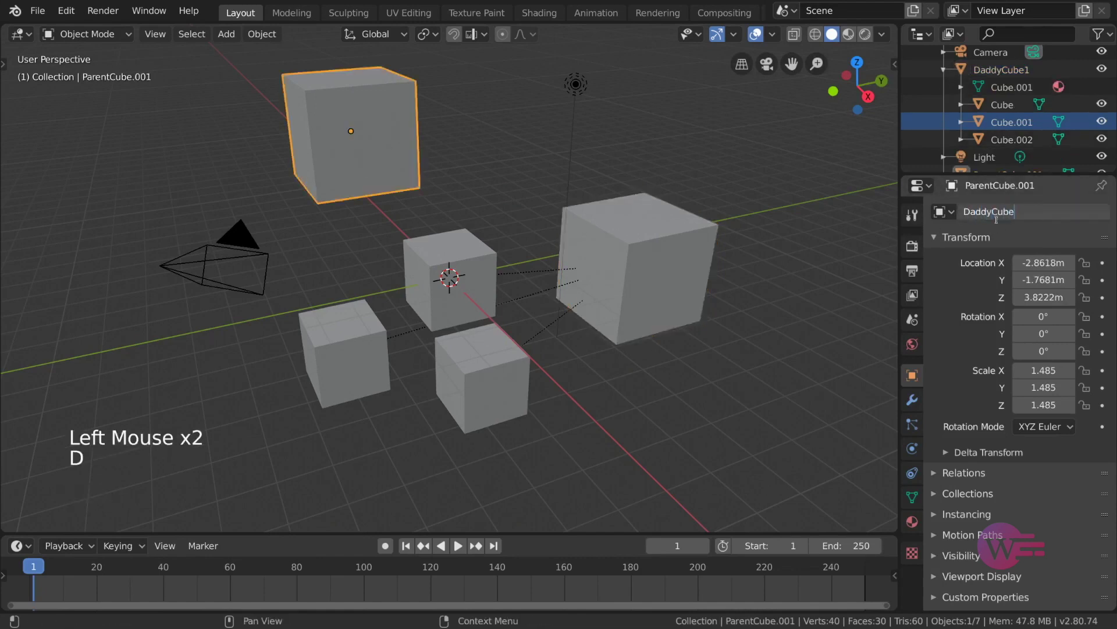
left_click(452, 286)
- Parent the three small cubes to DaddyCube2, then grab DaddyCube1 to test its hierarchy
left_click(466, 361)
left_click(373, 359)
left_click(383, 161)
right_click(485, 167)
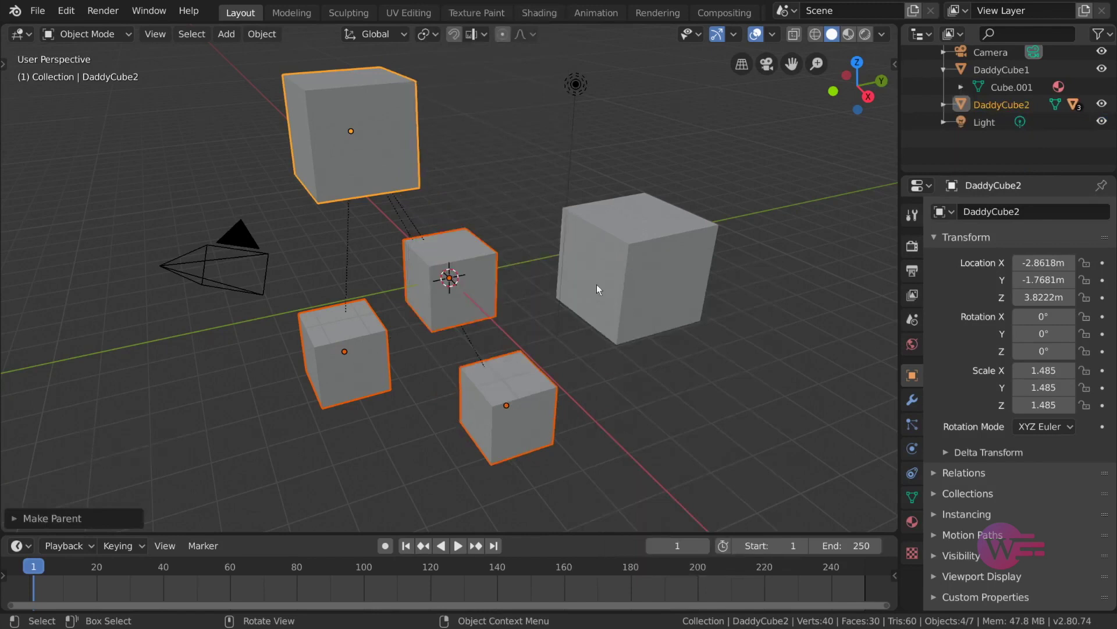
left_click(617, 246)
key("g")
key("r")
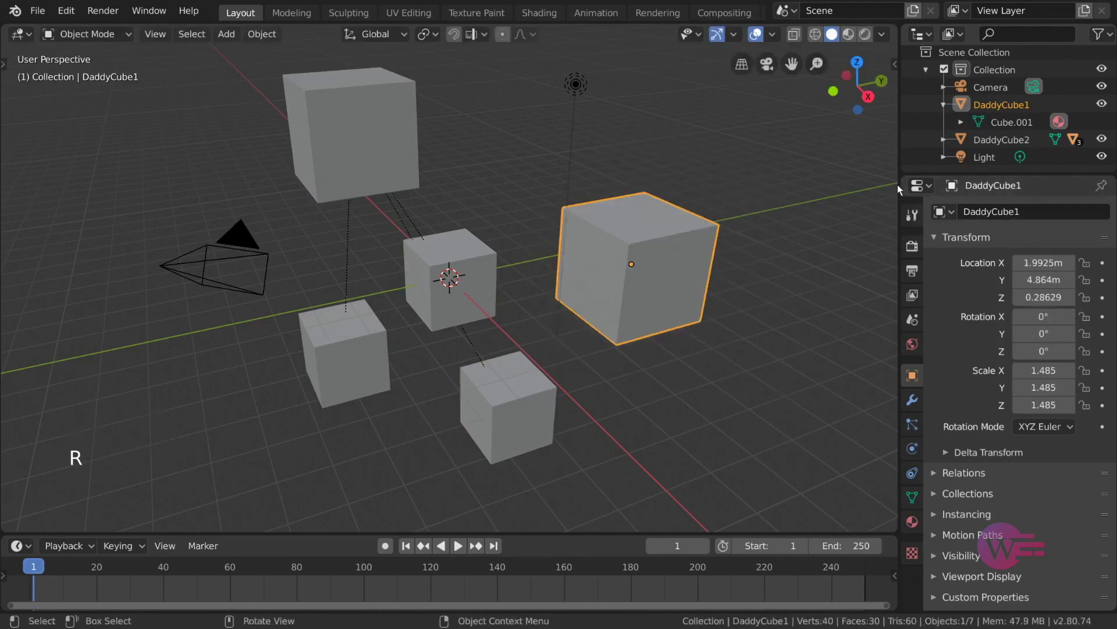
left_click(398, 139)
key("r")
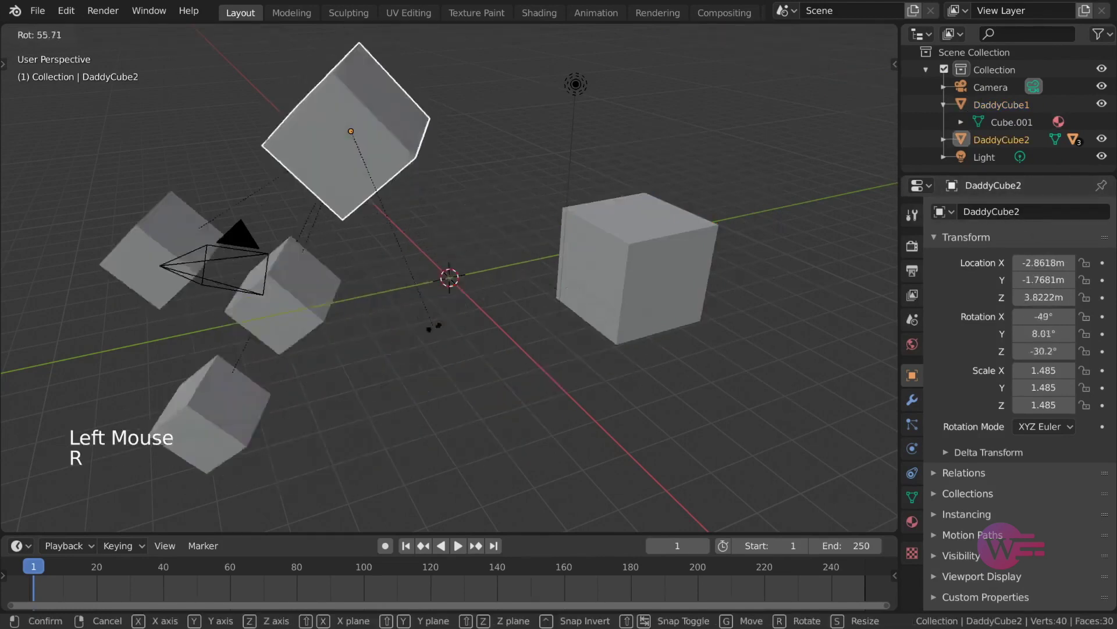
left_click(947, 143)
scroll("down", 3)
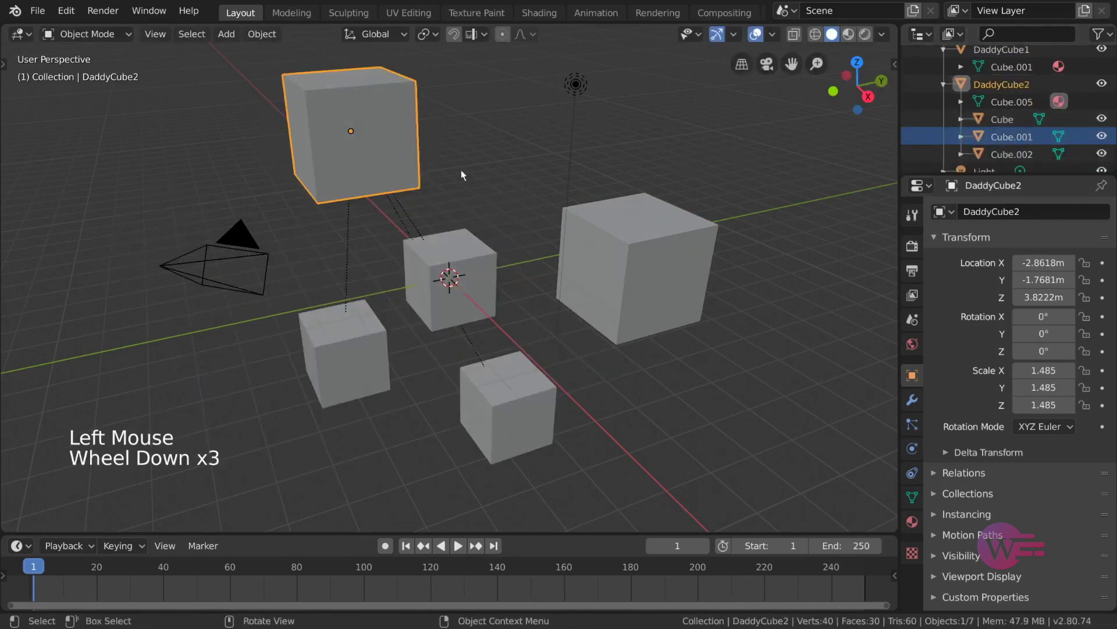
key("r")
scroll("down", 3)
key("g")
key("s")
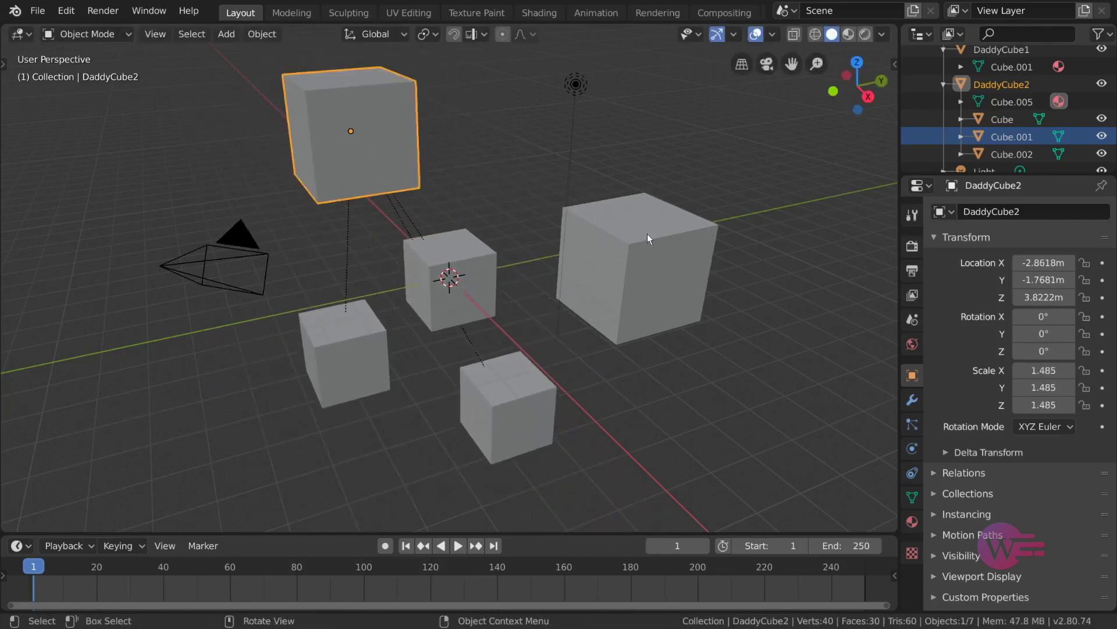
left_click(648, 238)
- Parent DaddyCube2 to DaddyCube1 with Ctrl+P > Object, then move DaddyCube1 carrying the whole hierarchy
left_click(402, 153)
left_click(645, 238)
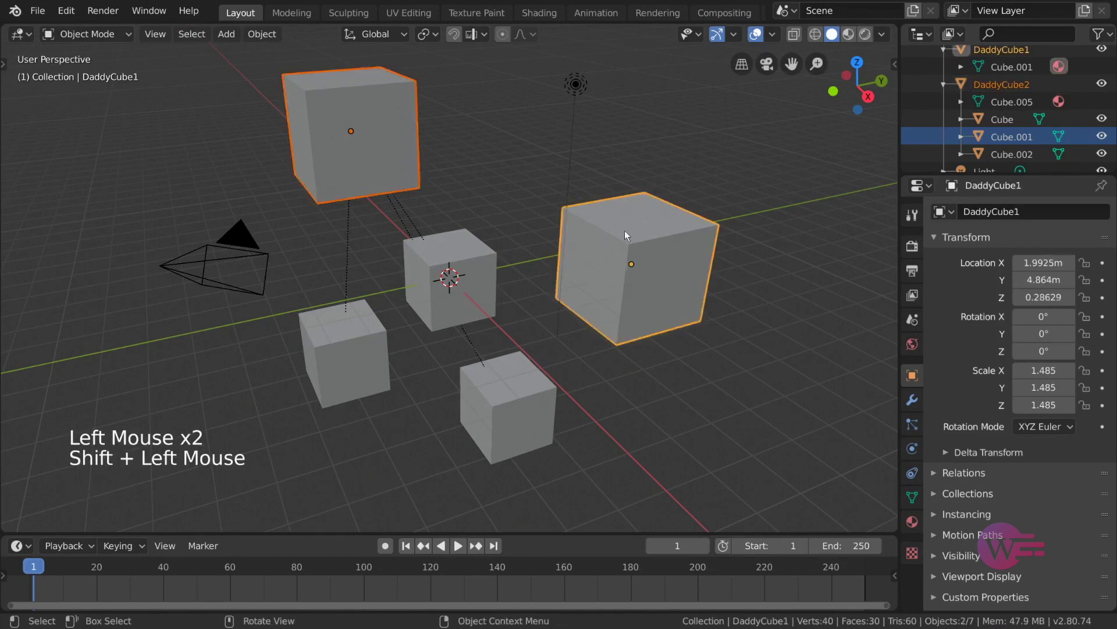
key("ctrl+p")
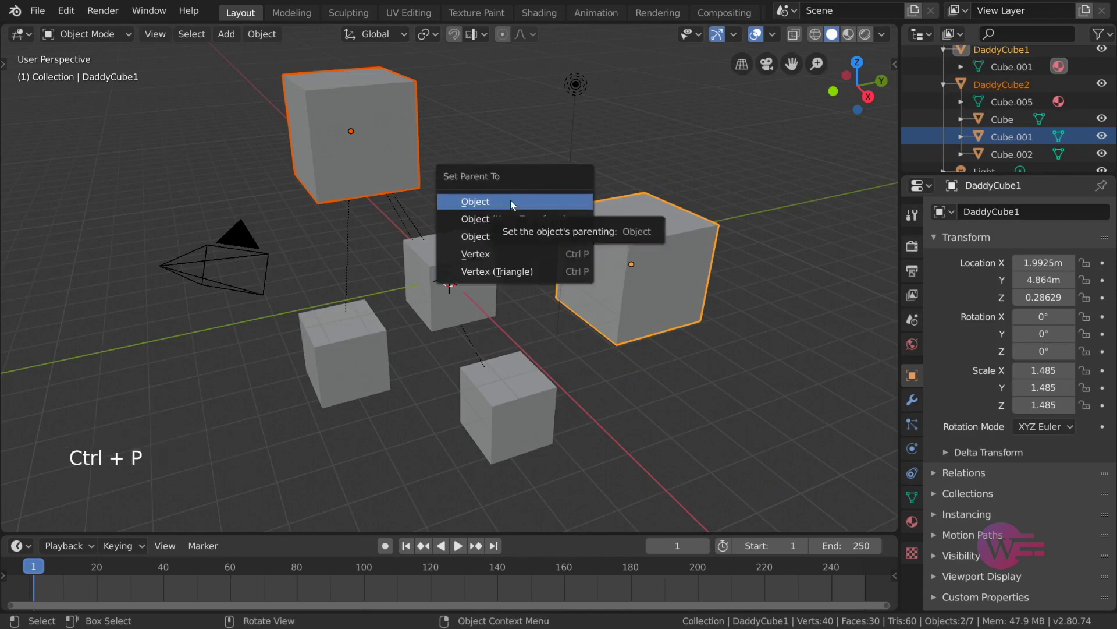
left_click(617, 251)
key("g")
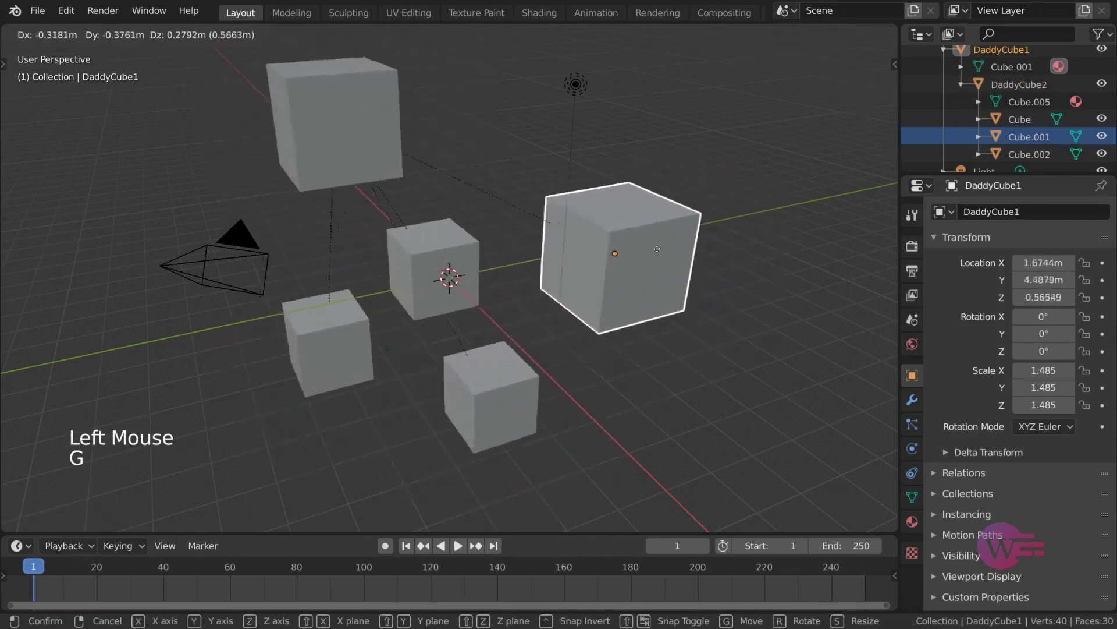
key("r")
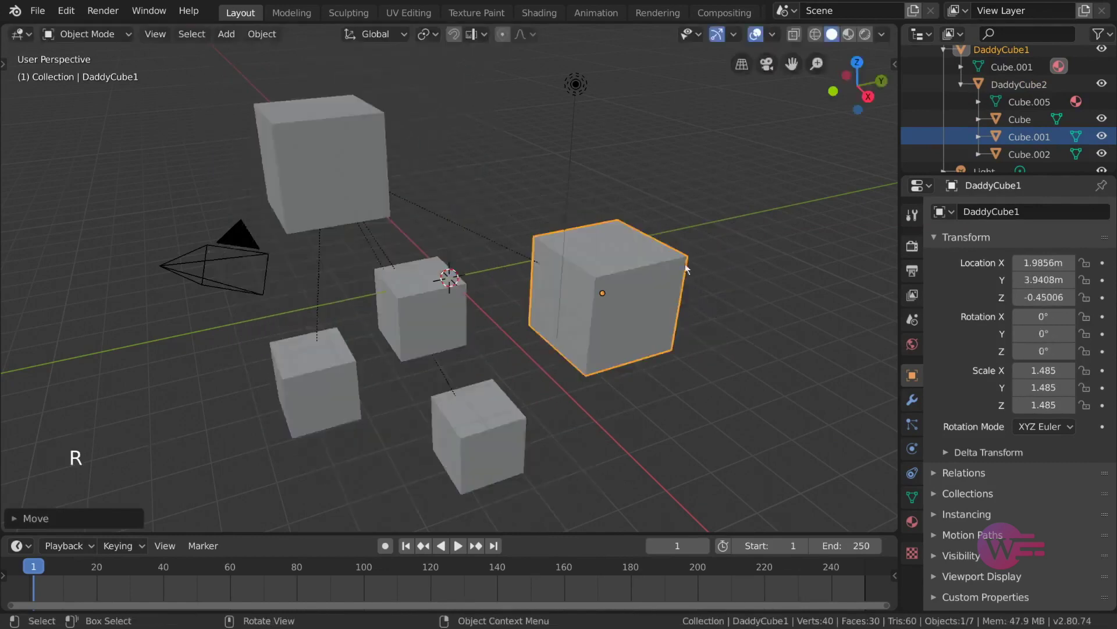
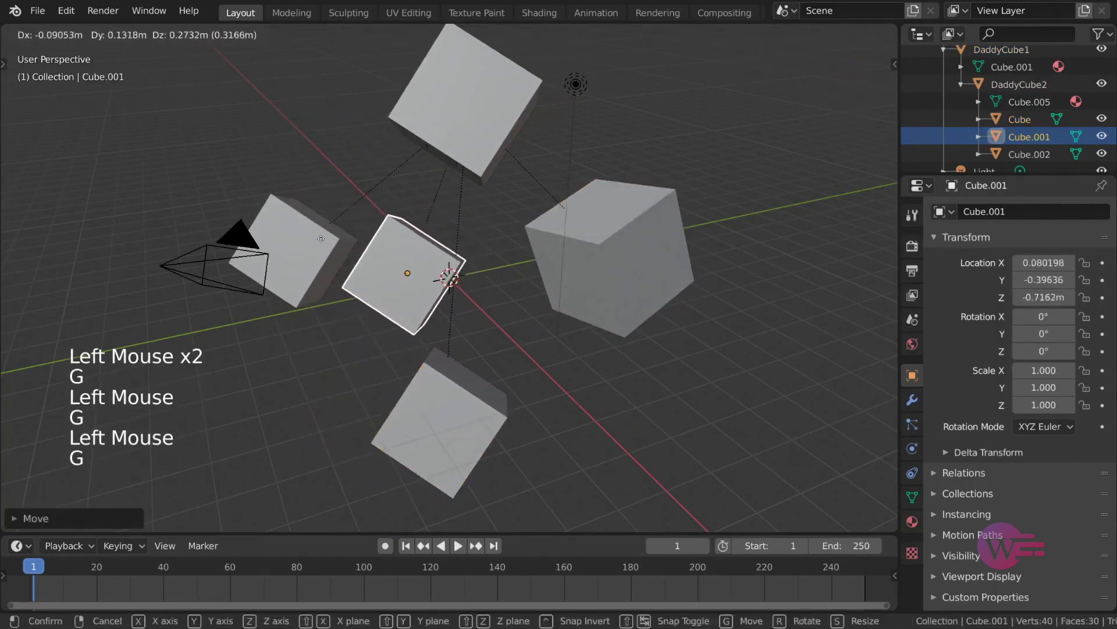
- Reposition the child cube and orbit to view the cube hierarchy
left_click(315, 233)
key("g")
middle_click(493, 314)
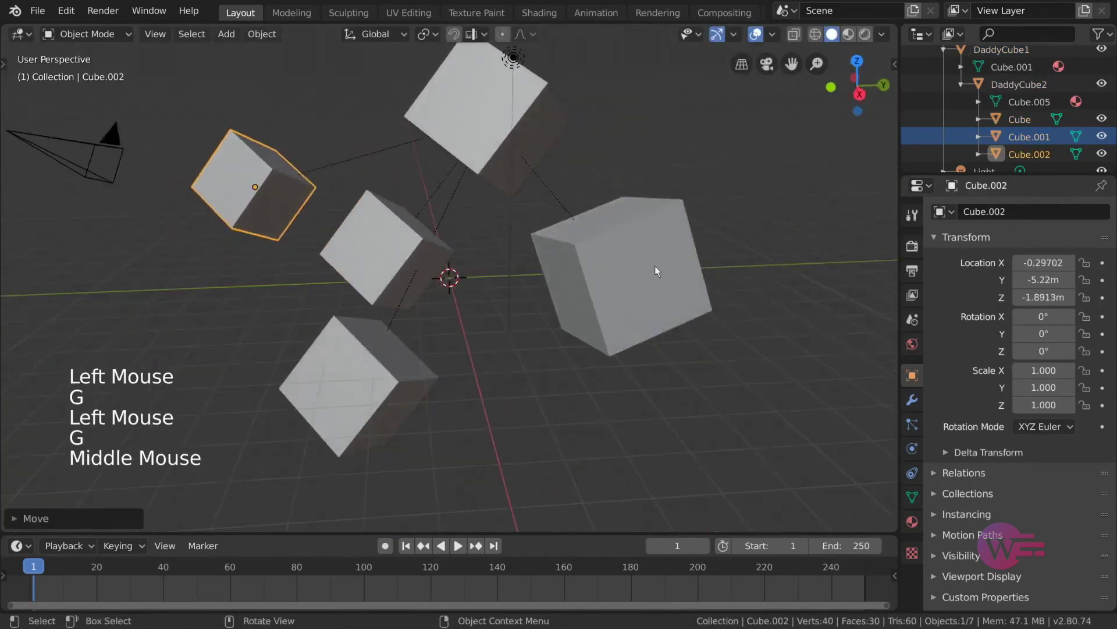
left_click(413, 371)
key("g")
- Attempt to parent DaddyCube1 under its child Cube, hitting the 'Loop in parents' error
left_click(636, 271)
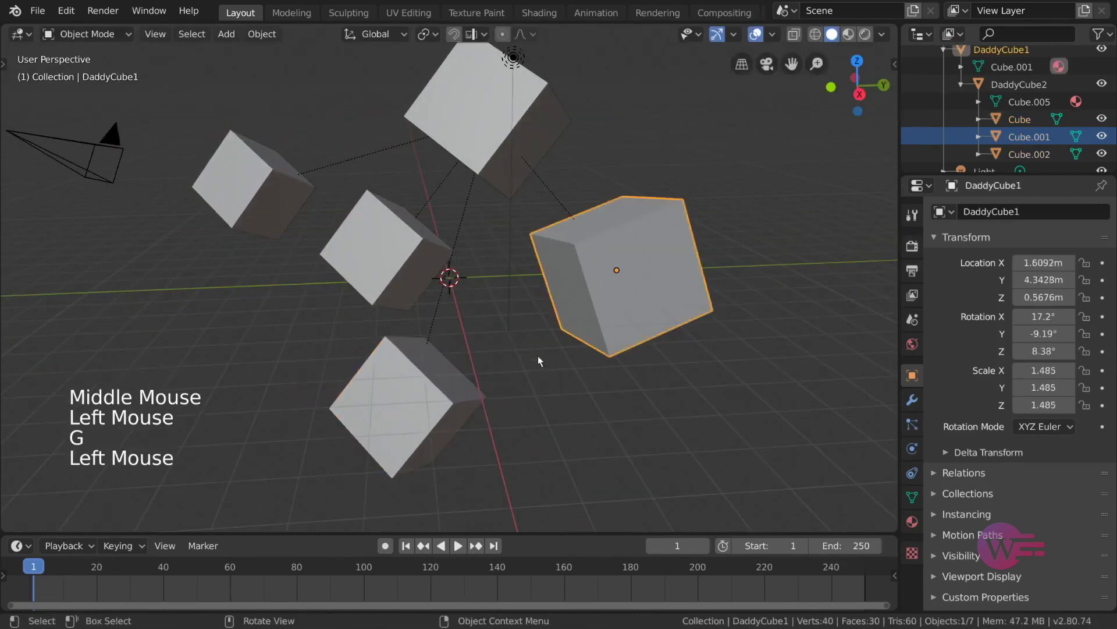
left_click(413, 407)
right_click(596, 312)
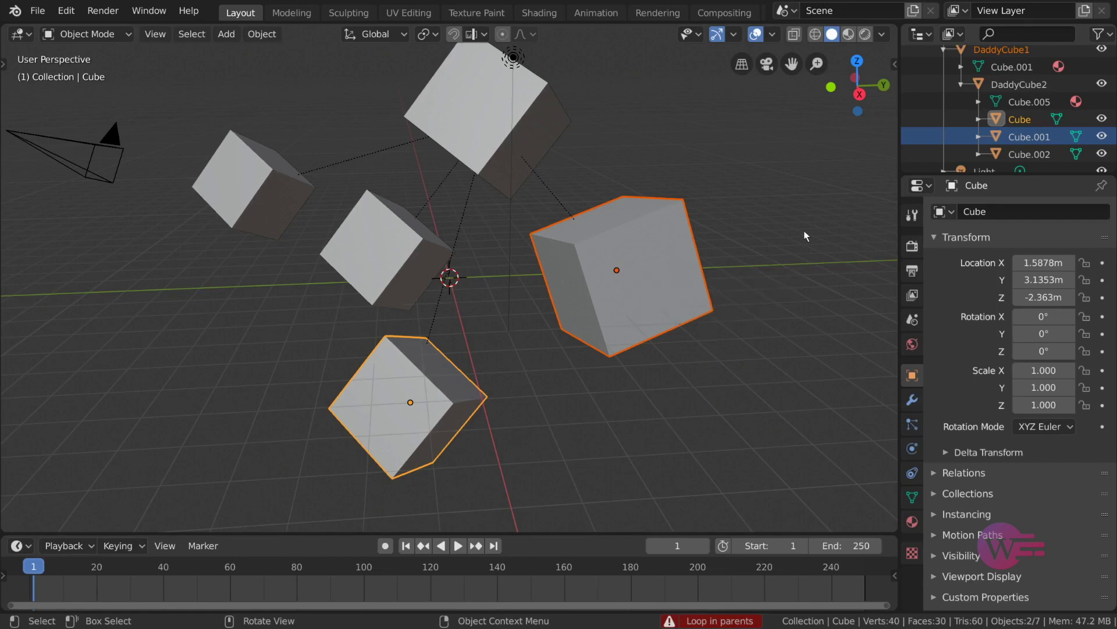
scroll("up", 3)
scroll("down", 3)
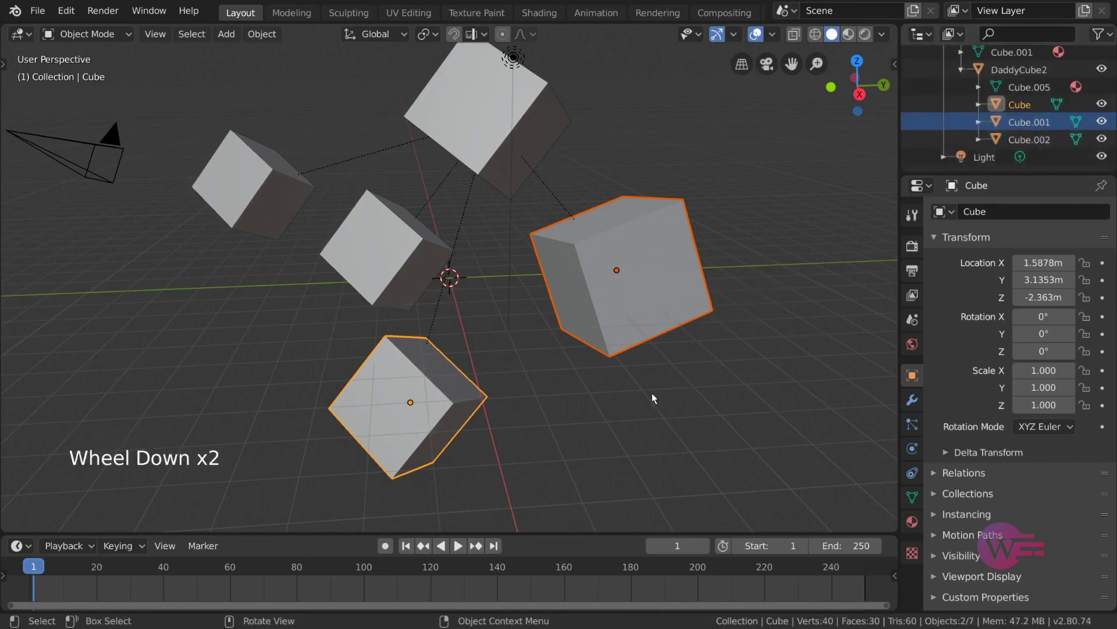
scroll("down", 3)
- Scale the Empty to about 1.29 and rotate it so its child cubes follow
middle_click(711, 320)
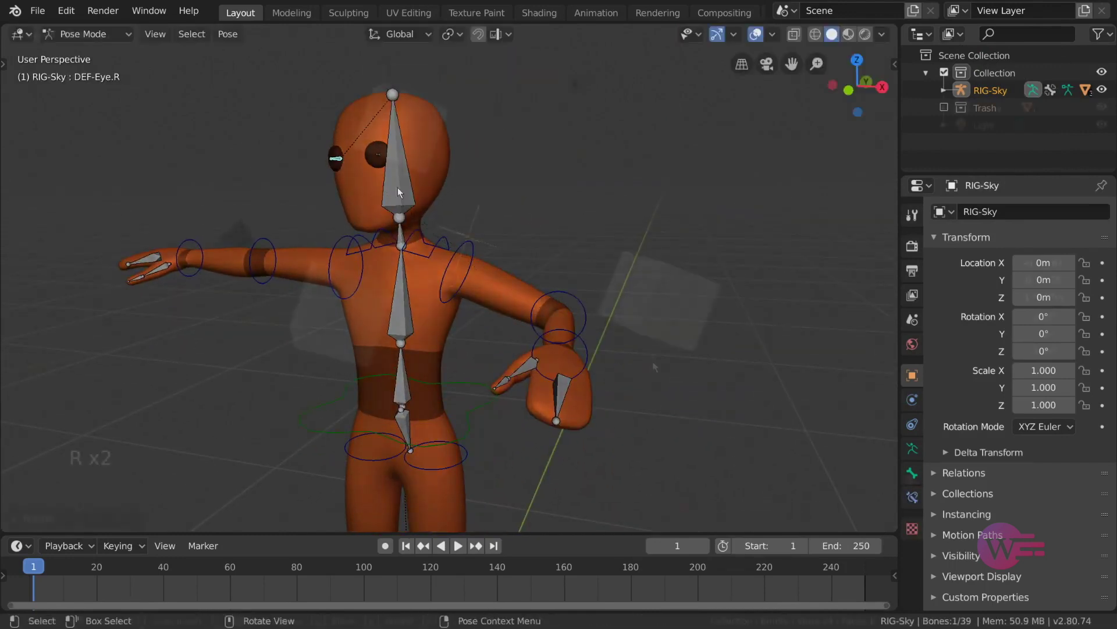
key("s")
key("r")
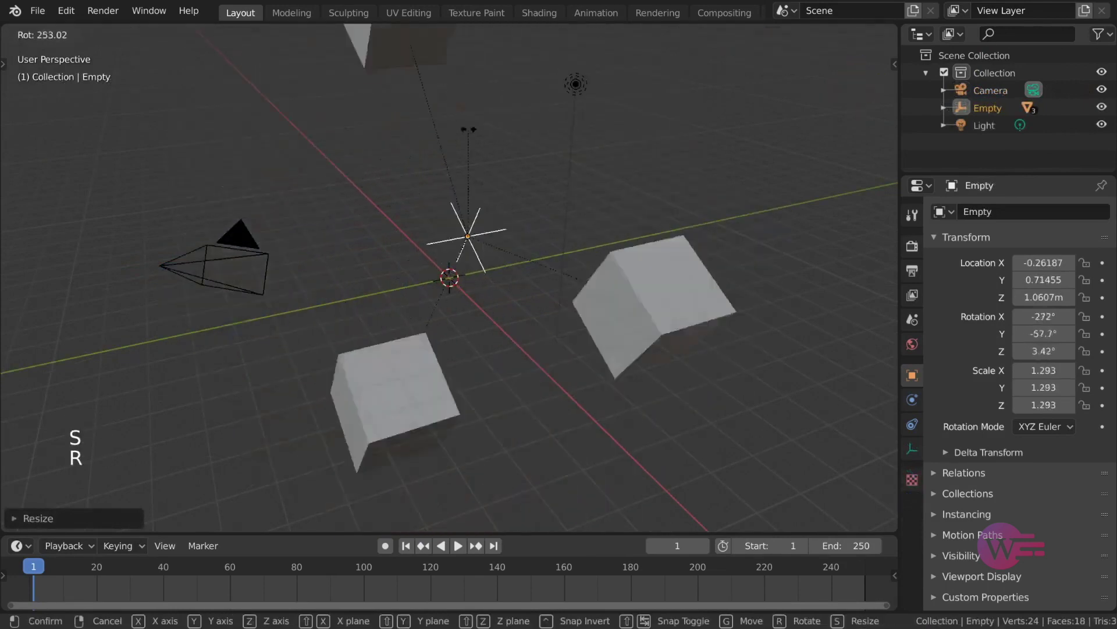
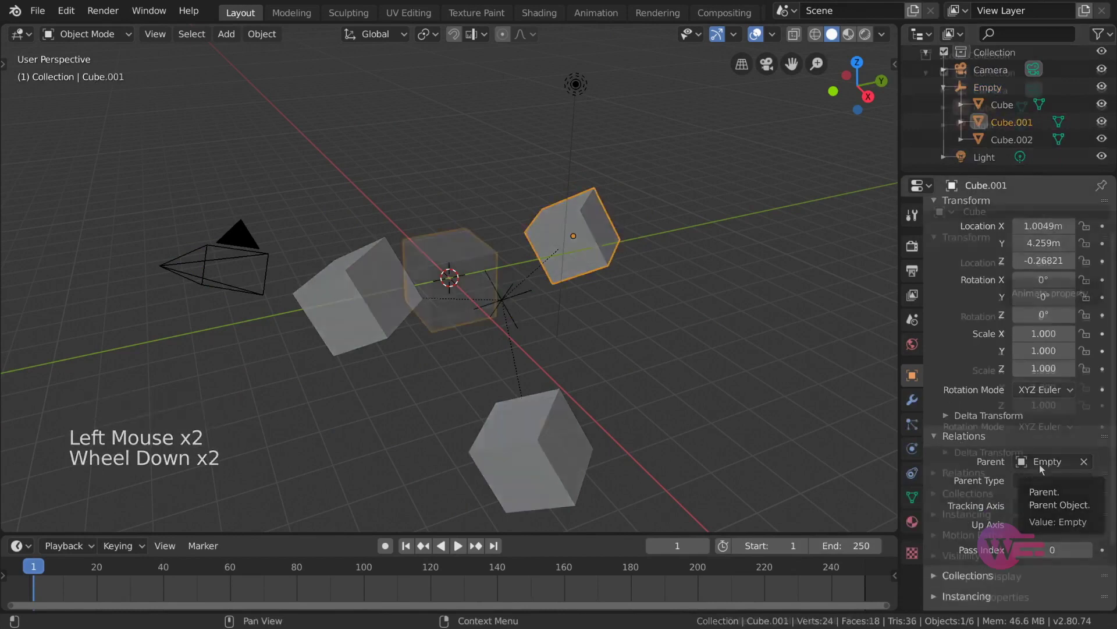
- Add an Empty and make Cube, Cube.001 and Cube.002 its children
left_click(232, 40)
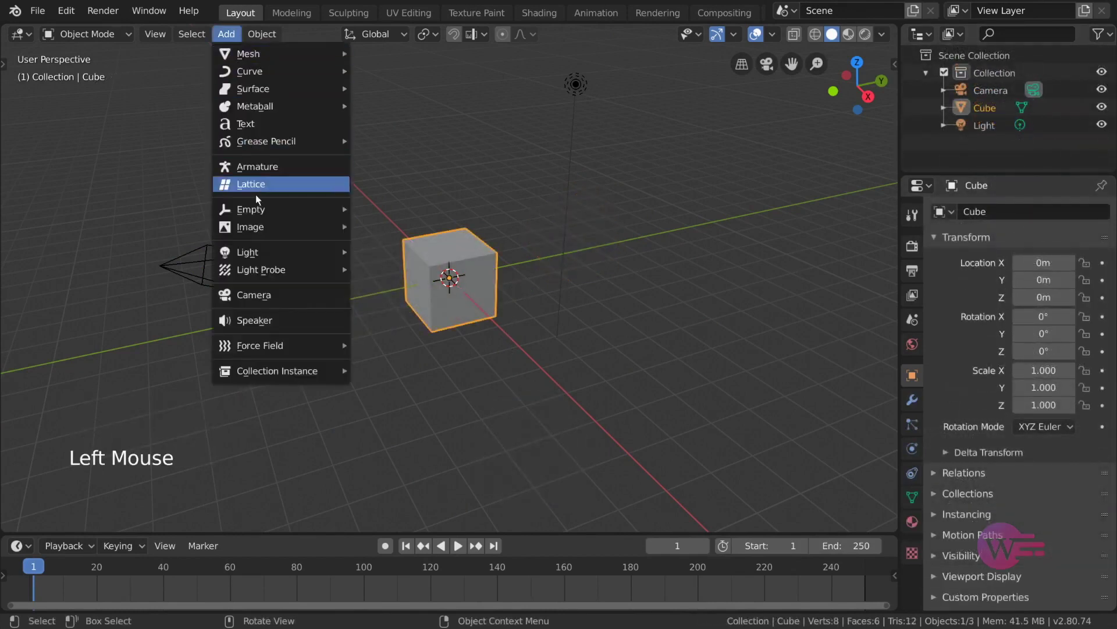
key("g")
left_click(486, 256)
key("g")
left_click(529, 214)
key("ctrl+p")
left_click(521, 215)
- Rotate the Empty and scale it down to about 0.60, the cubes shrinking along
key("r")
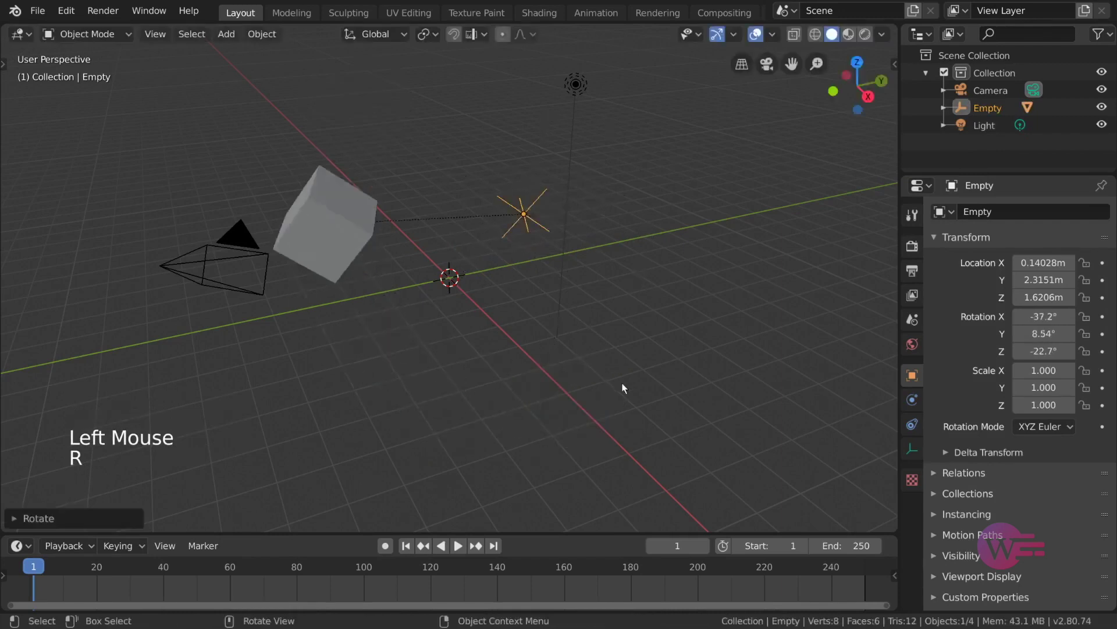
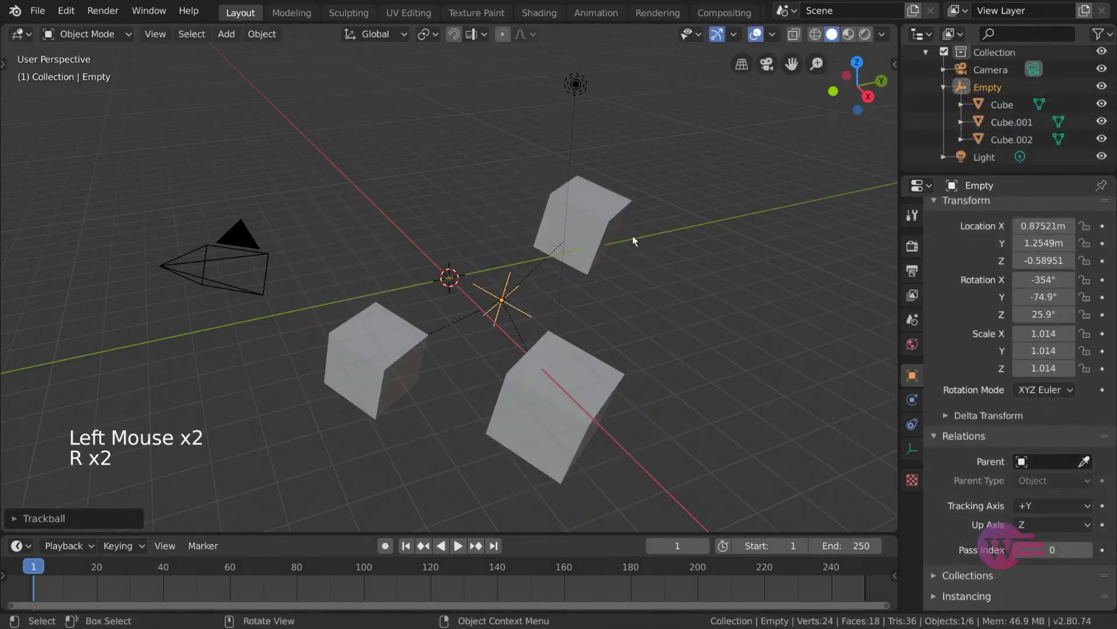
key("s")
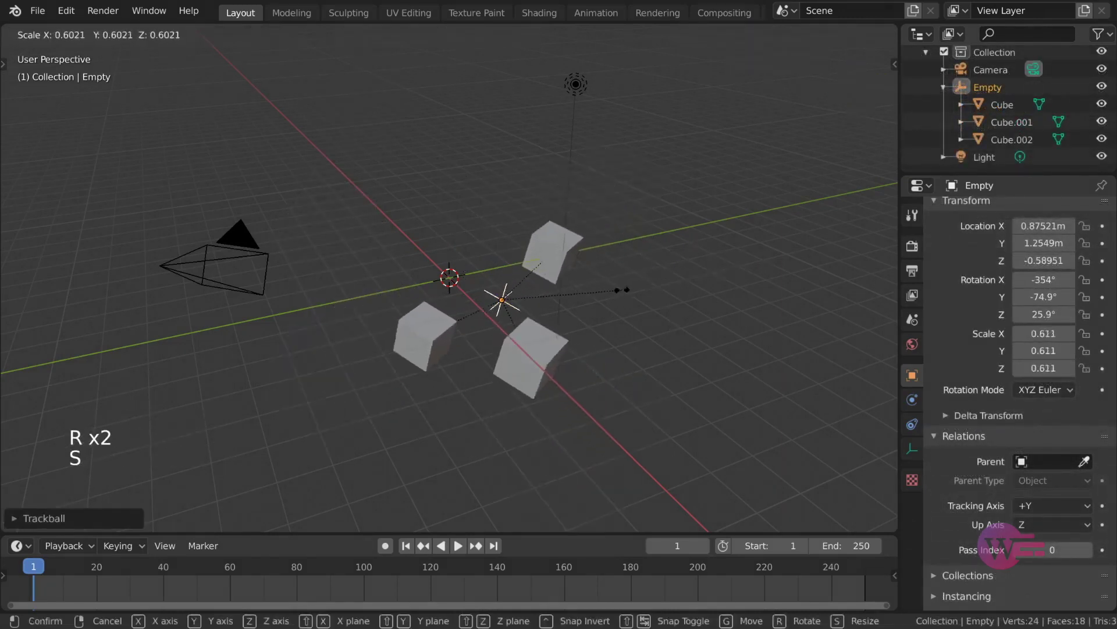
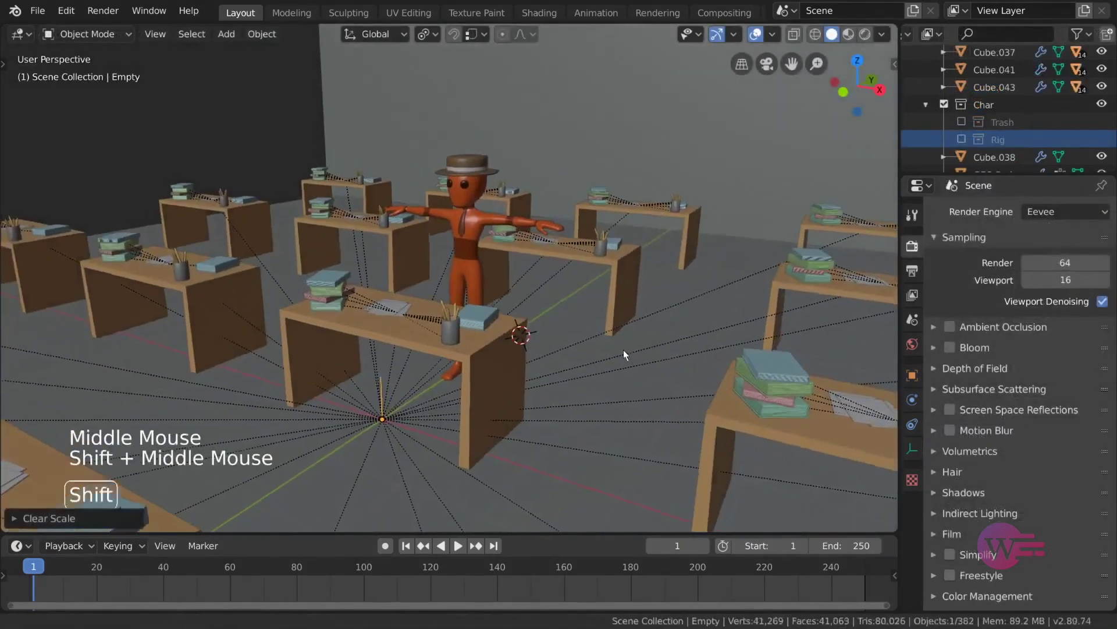
- Scale, rotate around Z and move the whole classroom through its parent Empty
middle_click(631, 358)
key("s")
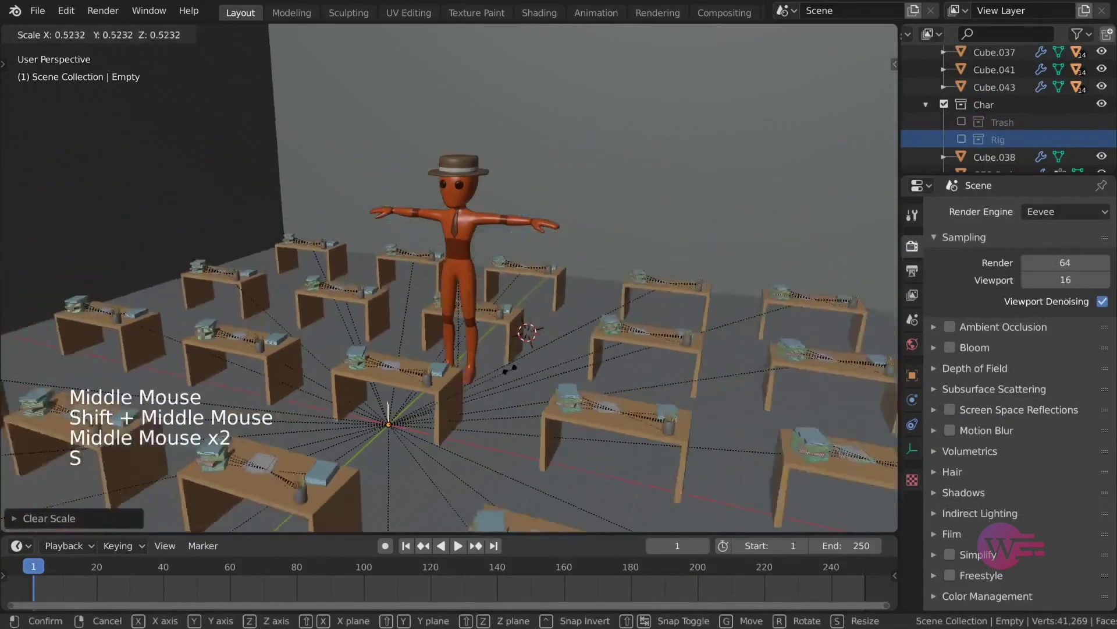
middle_click(652, 349)
key("r")
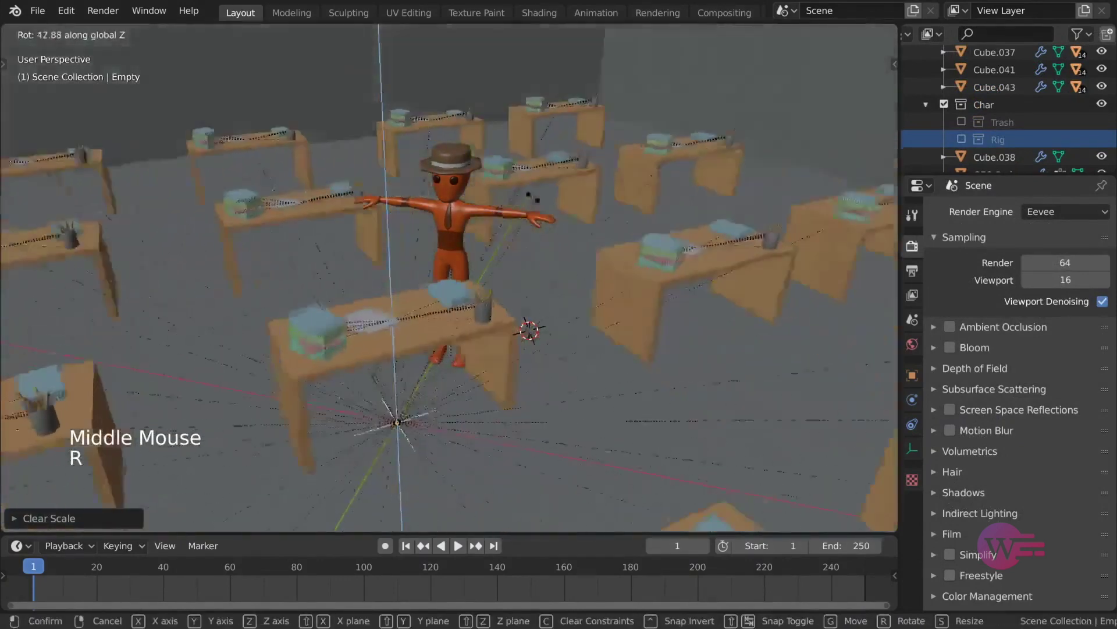
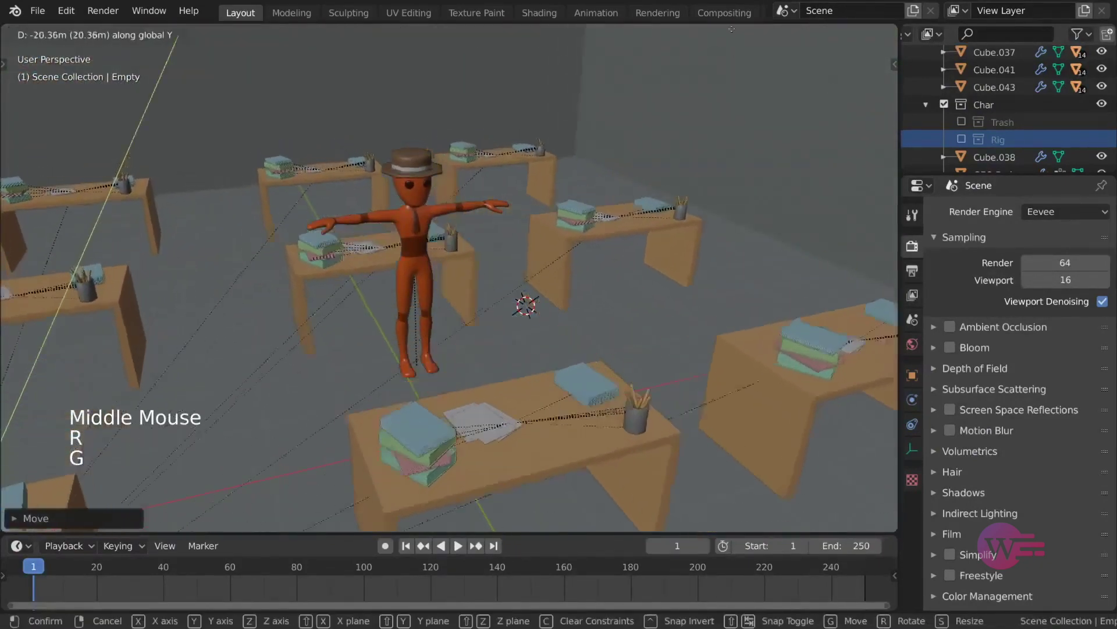
scroll("down", 3)
key("g")
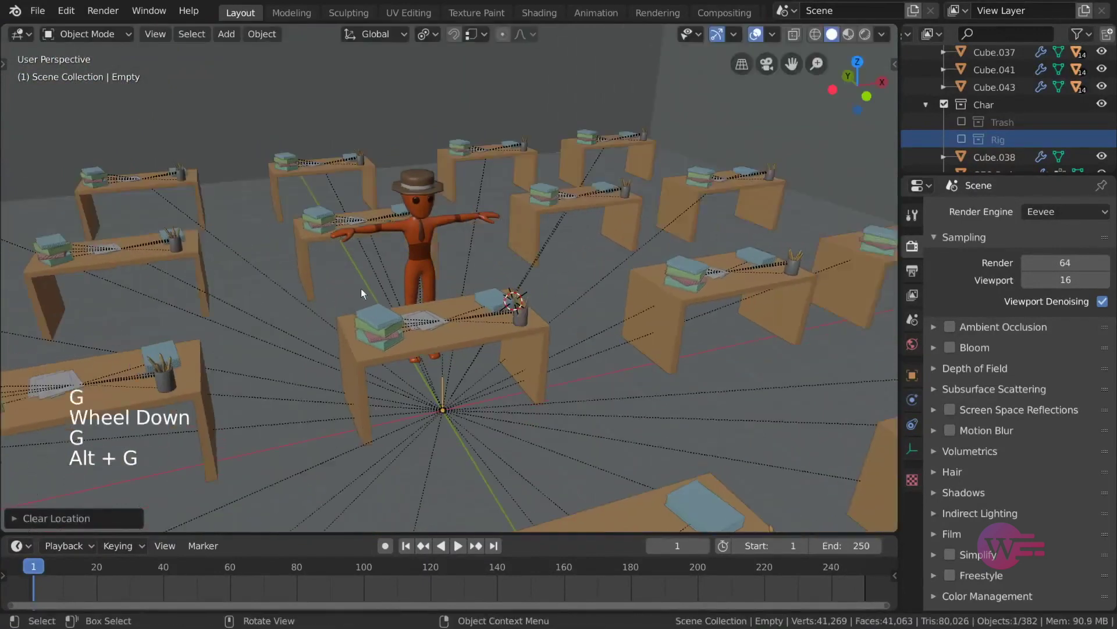
- Rotate and scale the classroom again, then reset the Empty's scale with Alt+S
middle_click(469, 315)
scroll("up", 3)
middle_click(503, 242)
middle_click(495, 226)
middle_click(554, 241)
key("r")
key("s")
middle_click(640, 250)
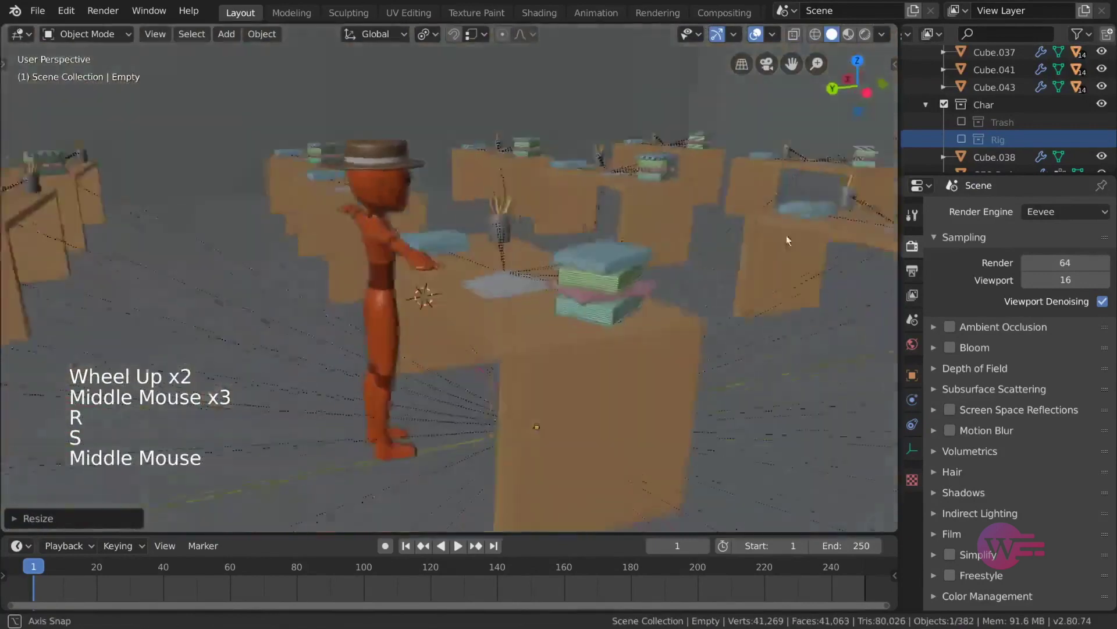
key("alt+s")
middle_click(684, 197)
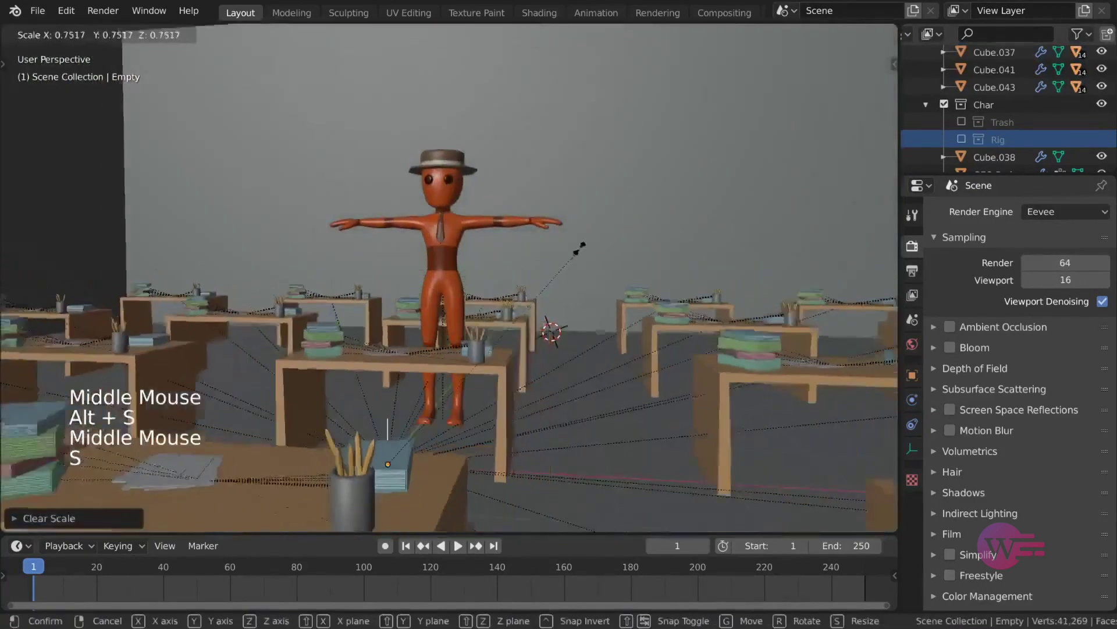
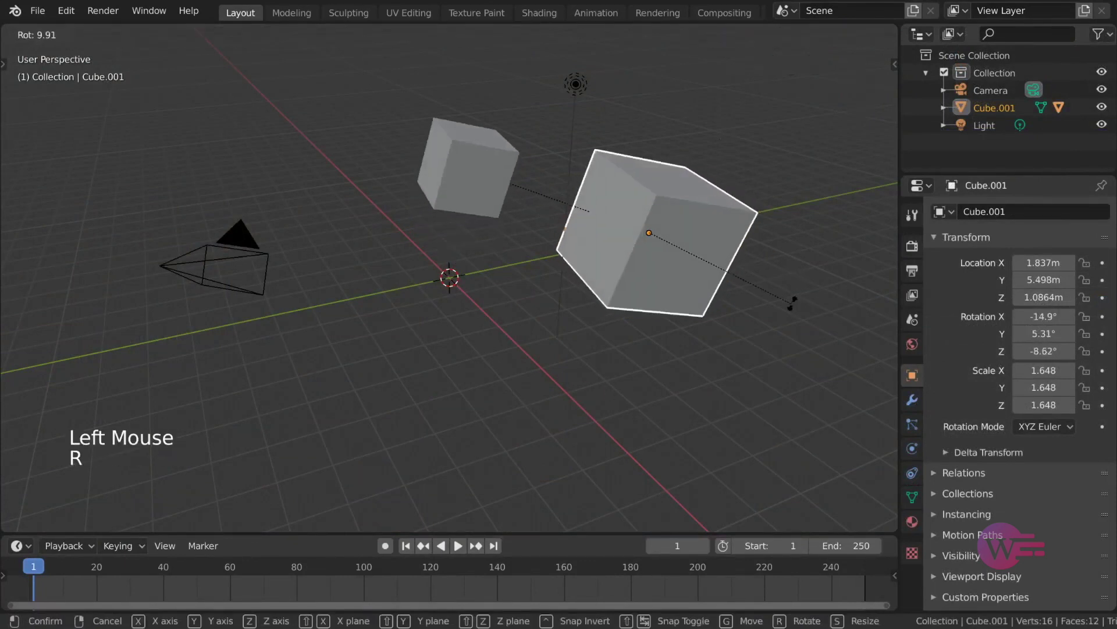
- Clear the small Cube's parent so it returns to the origin, then undo
left_click(493, 209)
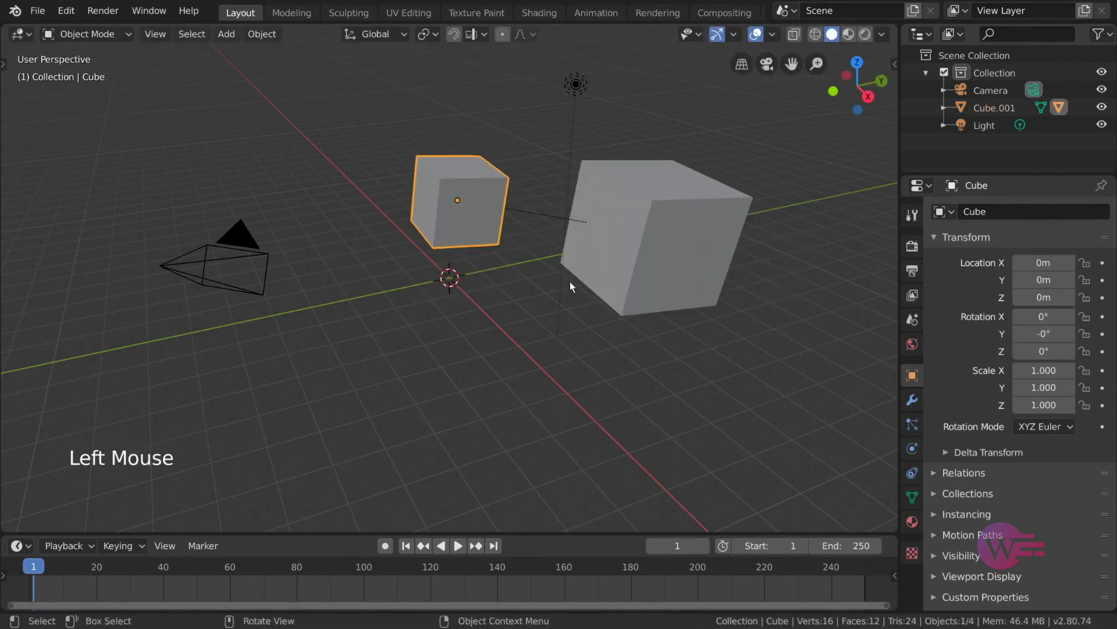
right_click(644, 404)
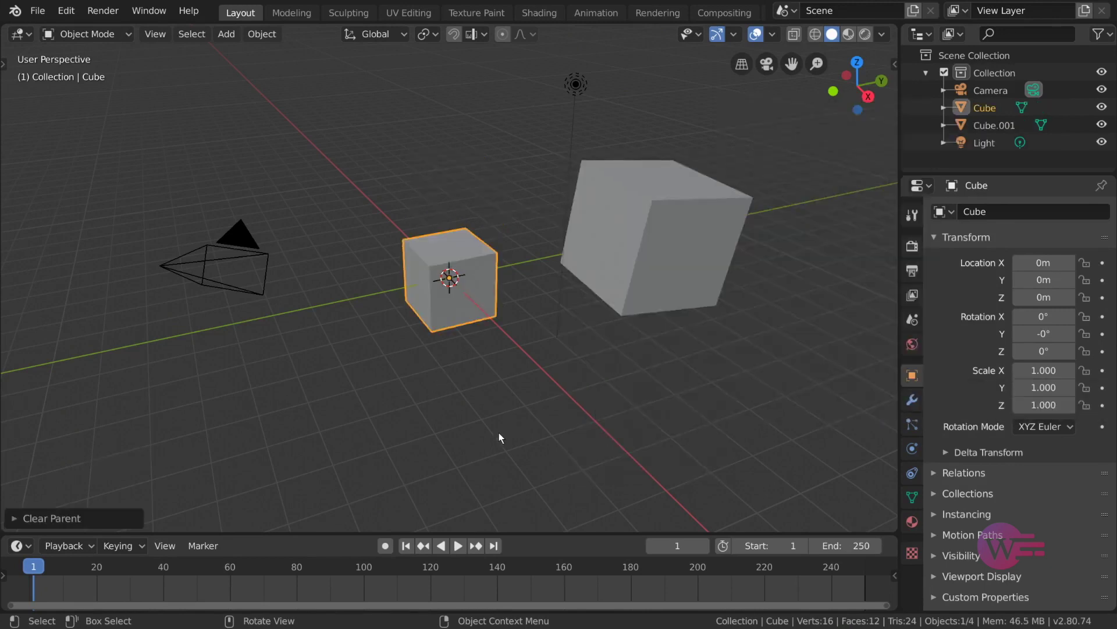
key("alt+p")
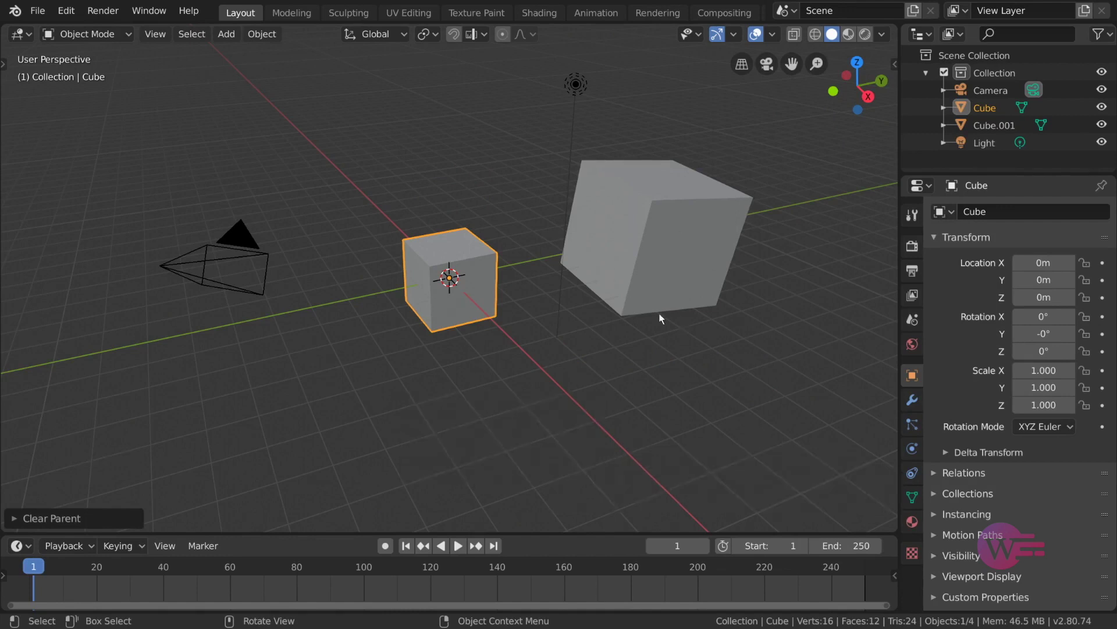
key("ctrl+z")
- Move, rotate and scale Cube.001 so the child Cube follows its parent
left_click(659, 238)
key("g")
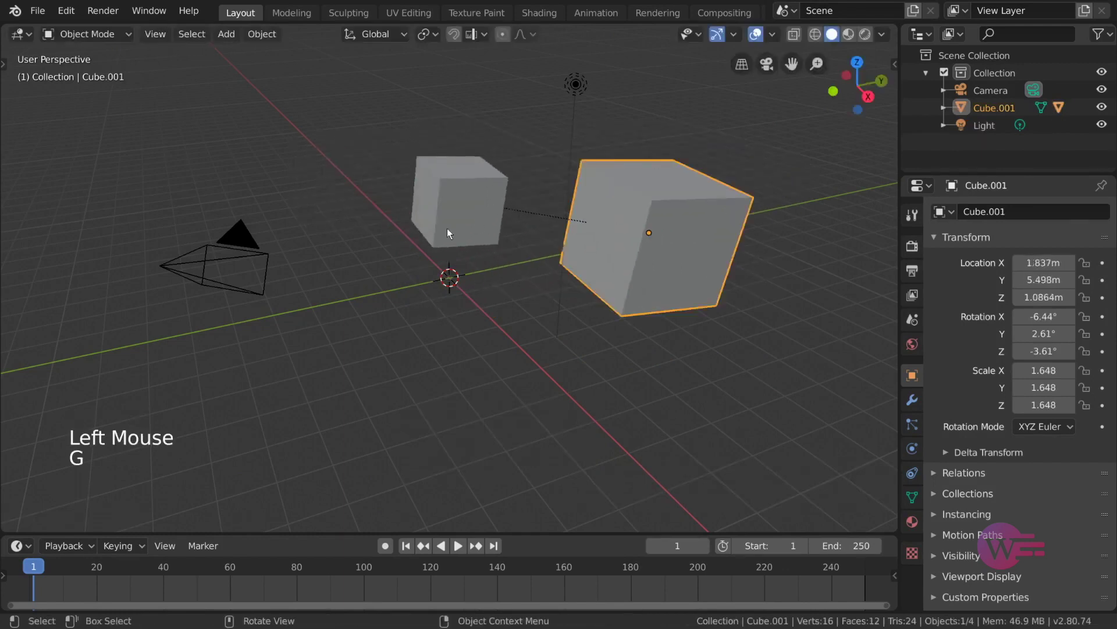
key("g")
key("r")
key("r")
key("s")
key("r")
key("r")
key("g")
key("r")
key("r")
key("g")
- Clear Cube's parent keeping its transformation, then transform Cube.001 alone
right_click(544, 382)
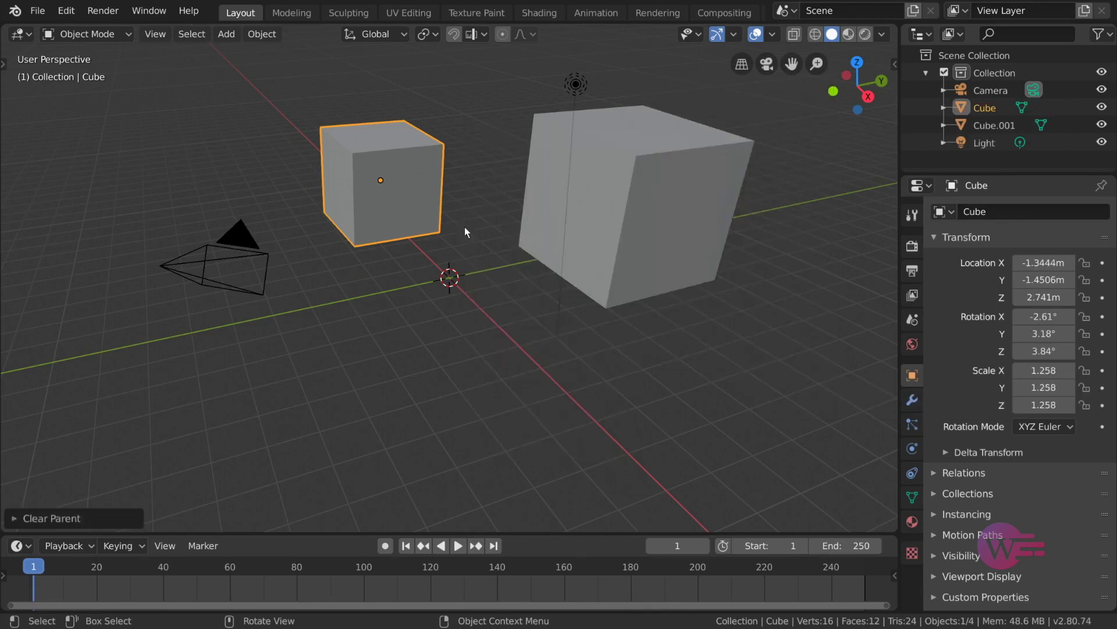
left_click(657, 231)
key("g")
key("r")
key("g")
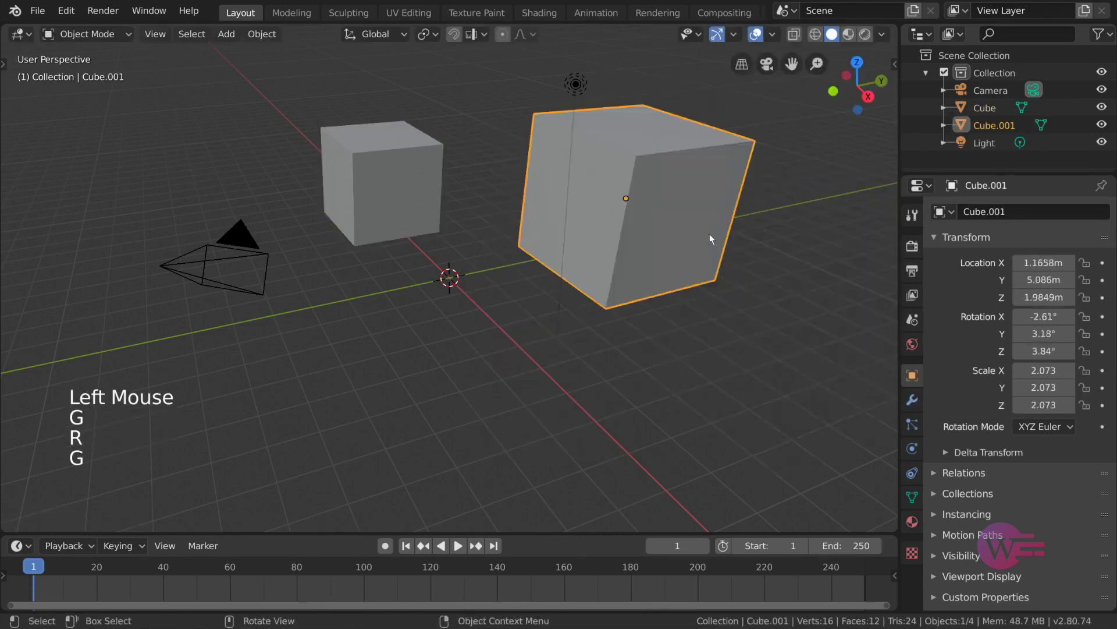
- Undo back to the parented cubes and reopen the Clear Parent menu
key("ctrl+z")
key("ctrl+z")
right_click(417, 210)
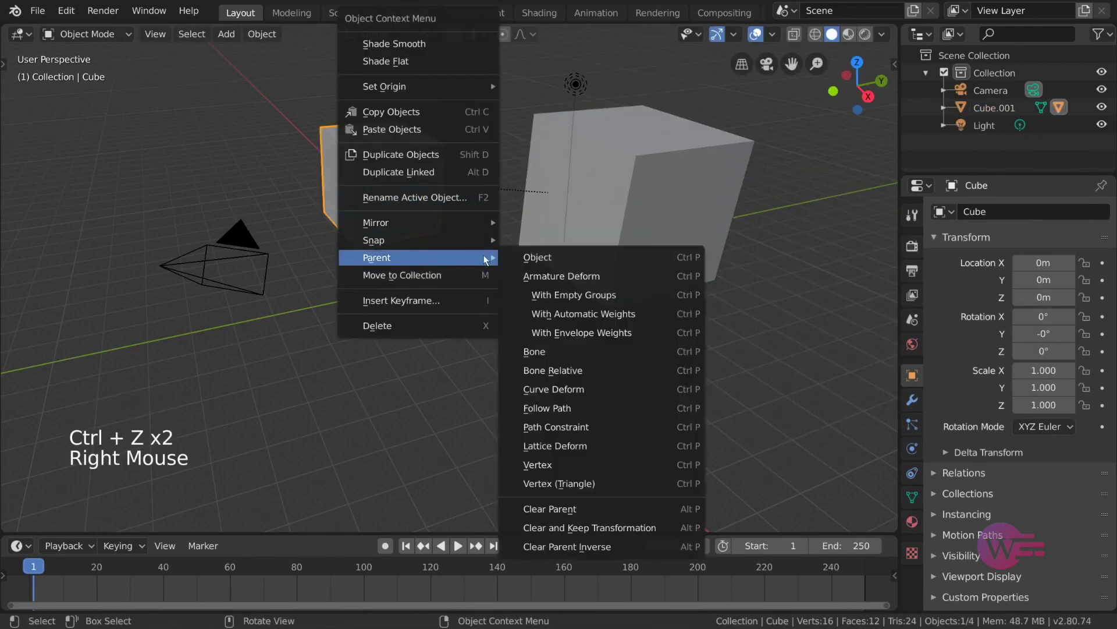